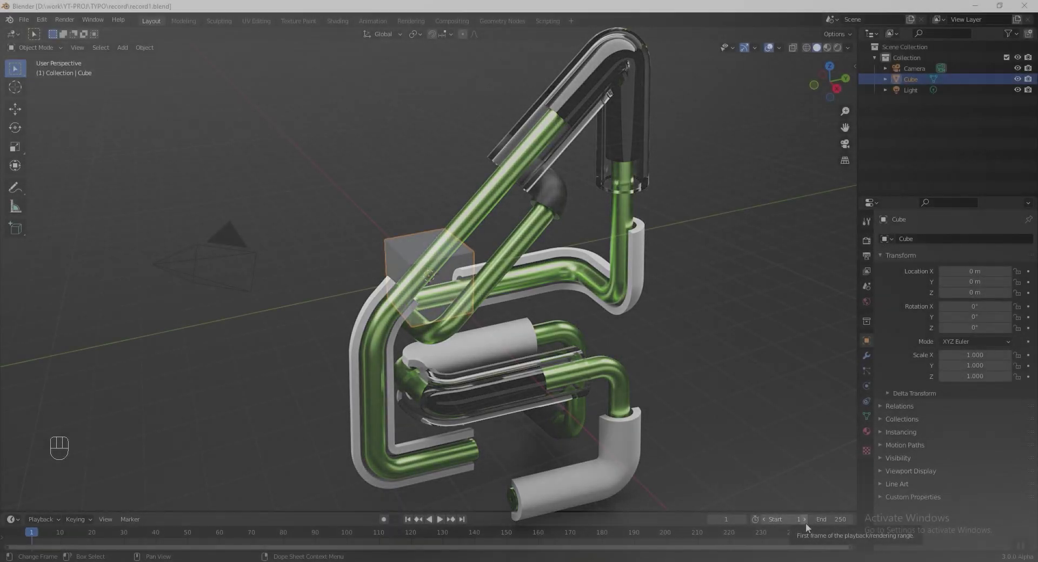
- Delete every object in the old scene and add a new Plane in its place
key("a")
key("x")
key("shift+a")
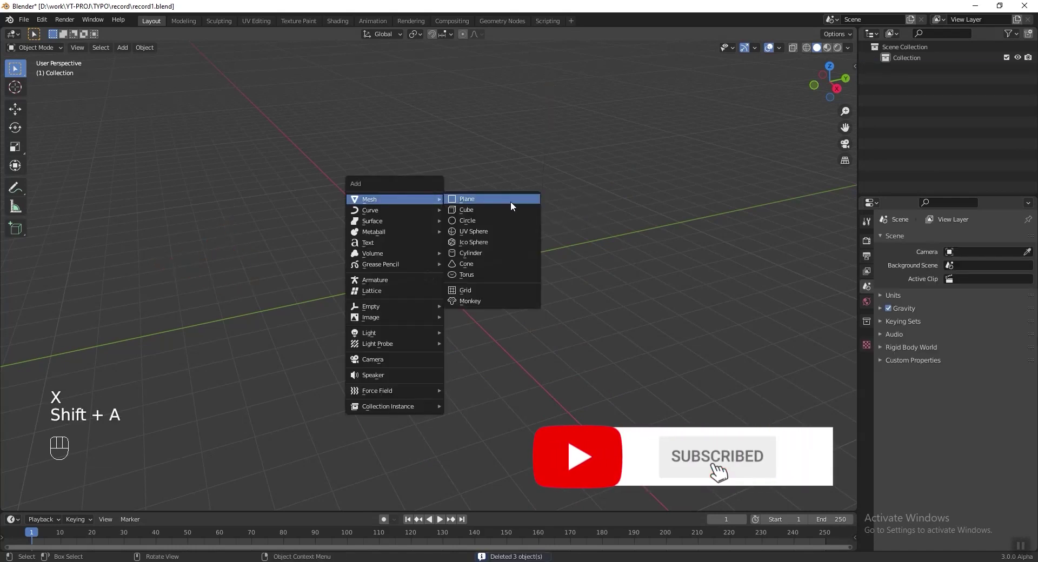
- Subdivide the plane in Edit Mode, then delete all its vertices to leave an empty mesh
key("Tab")
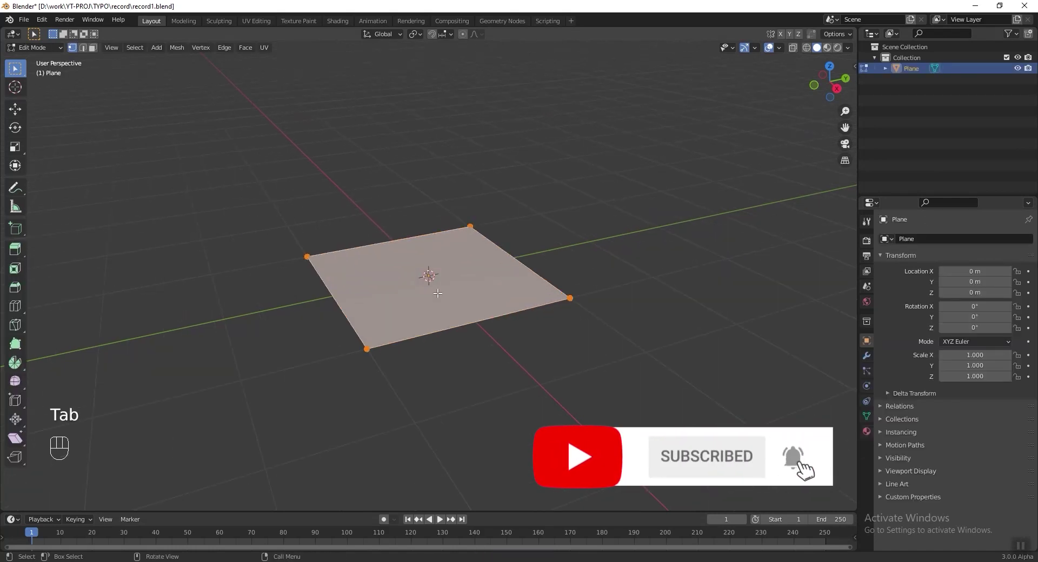
key("ctrl+r")
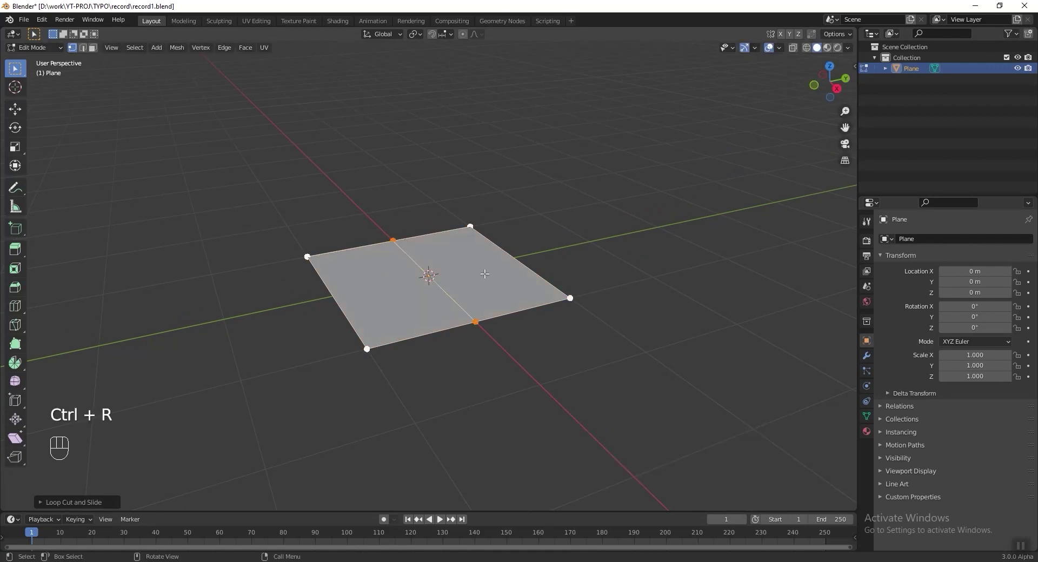
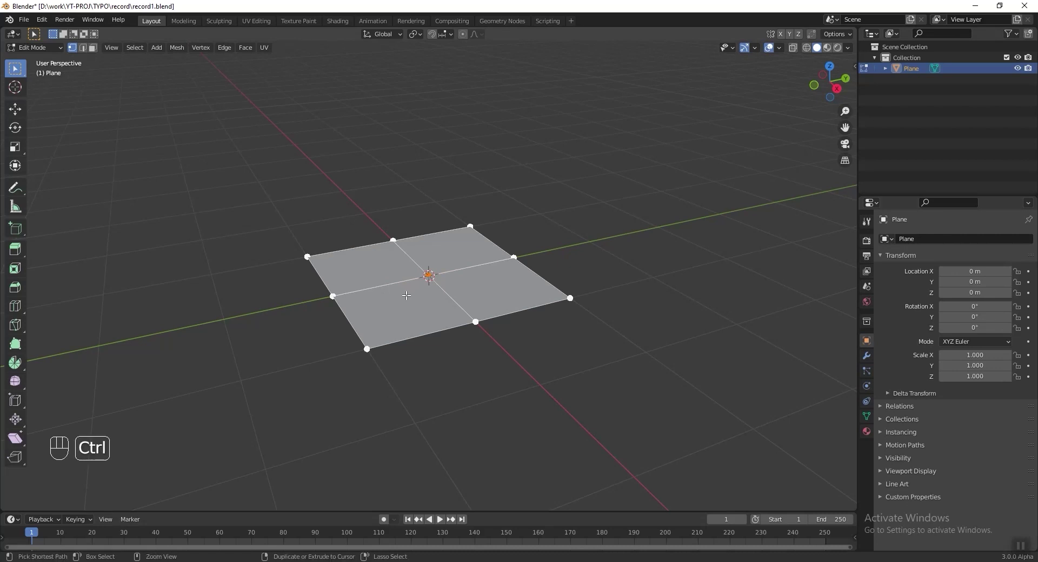
key("ctrl+i")
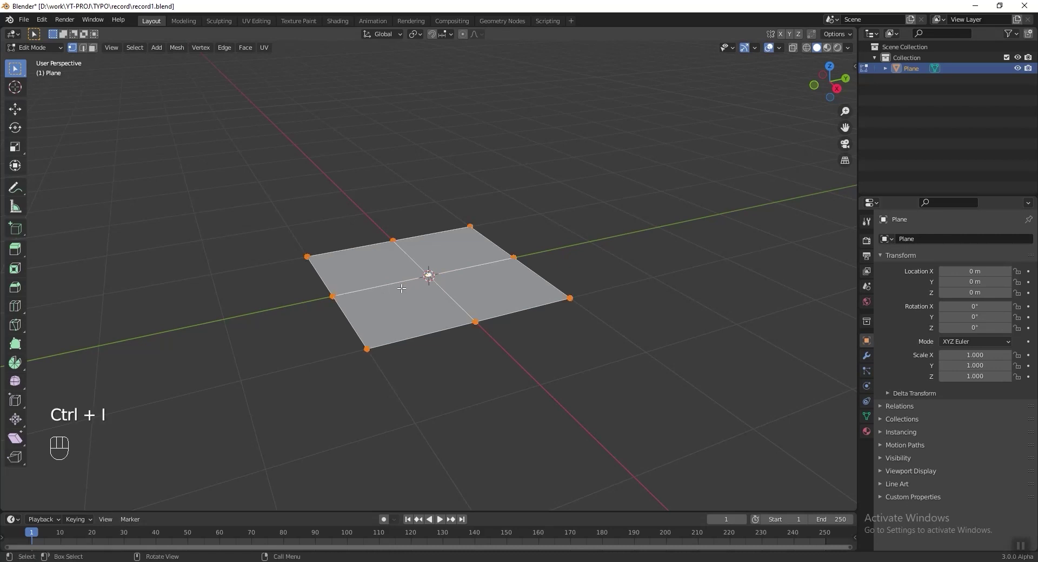
key("x")
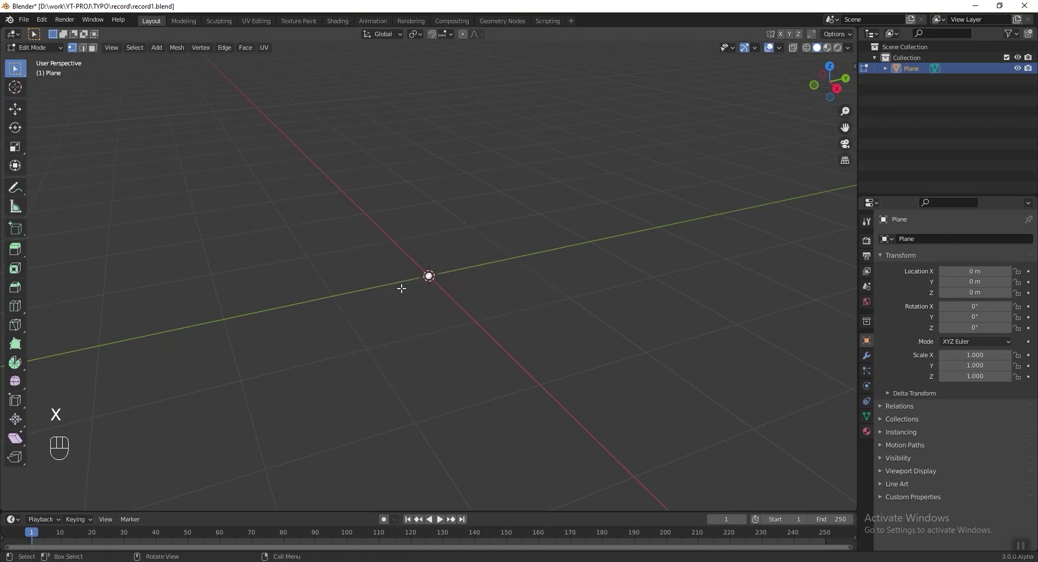
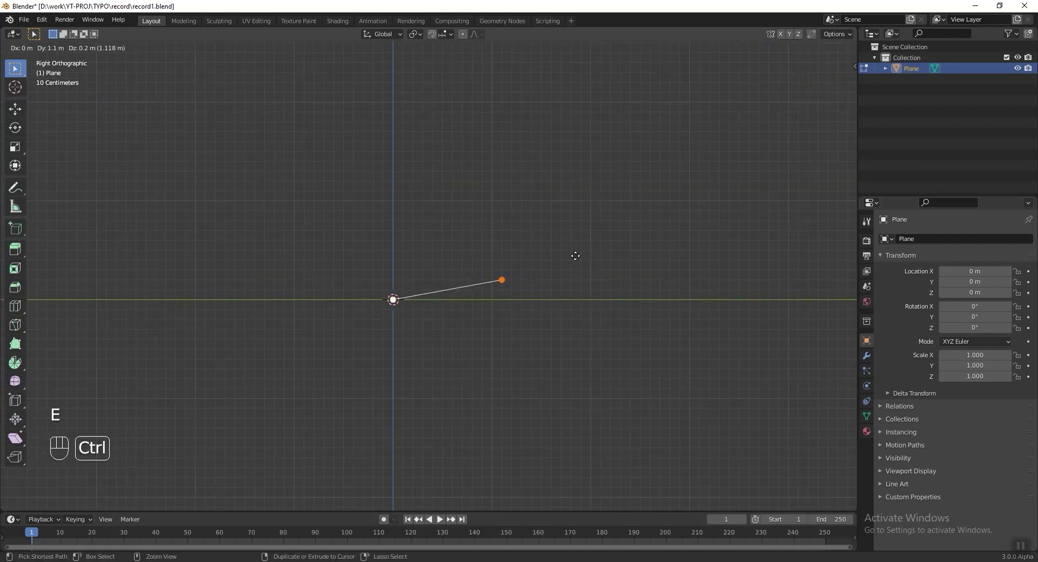
- Extrude the first right-angled edges from the origin and duplicate the chain as an offset copy
key("e")
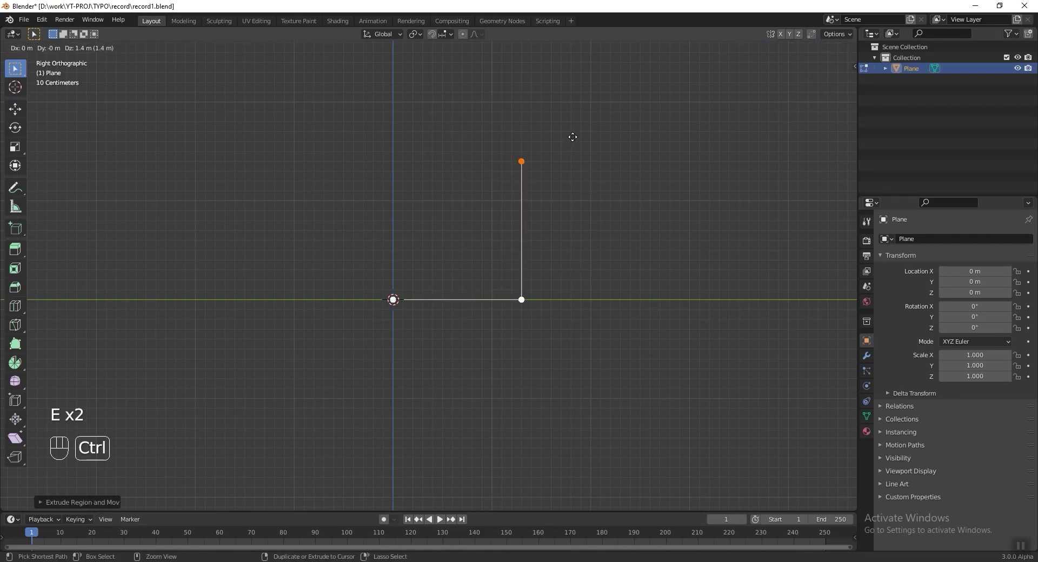
key("ctrl+g")
key("e")
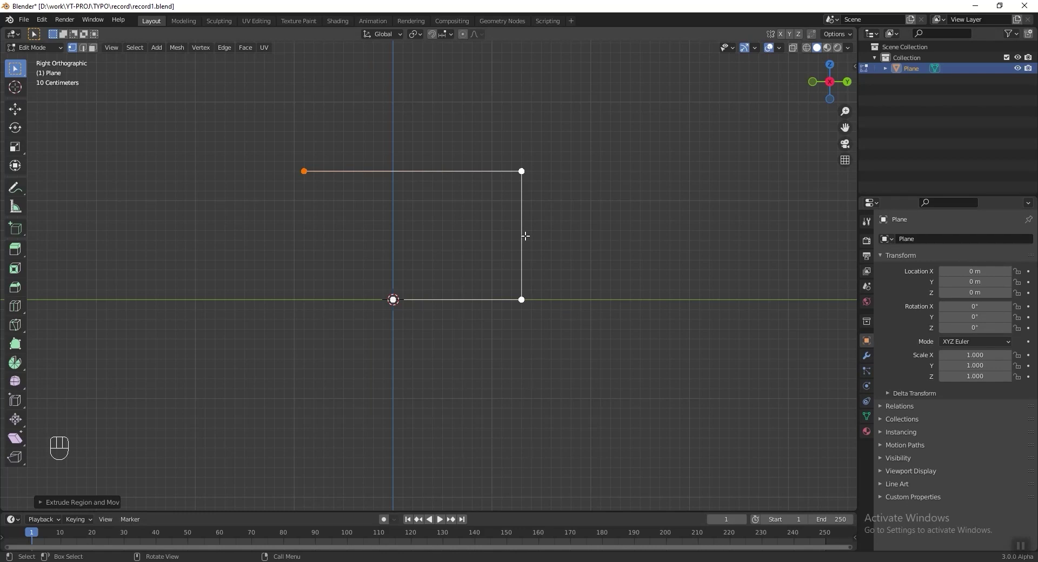
key("KP_7")
key("a")
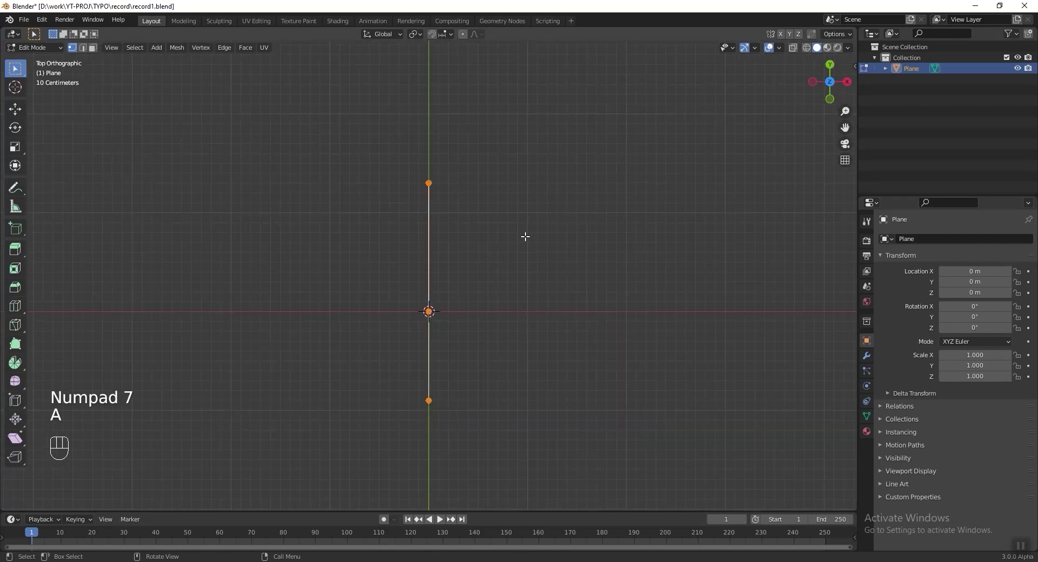
key("shift+d")
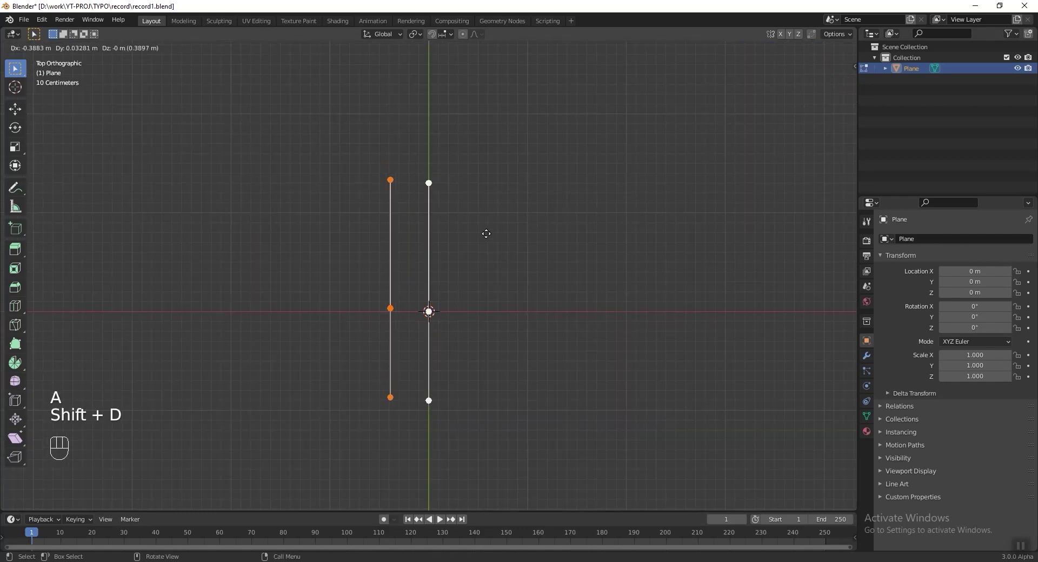
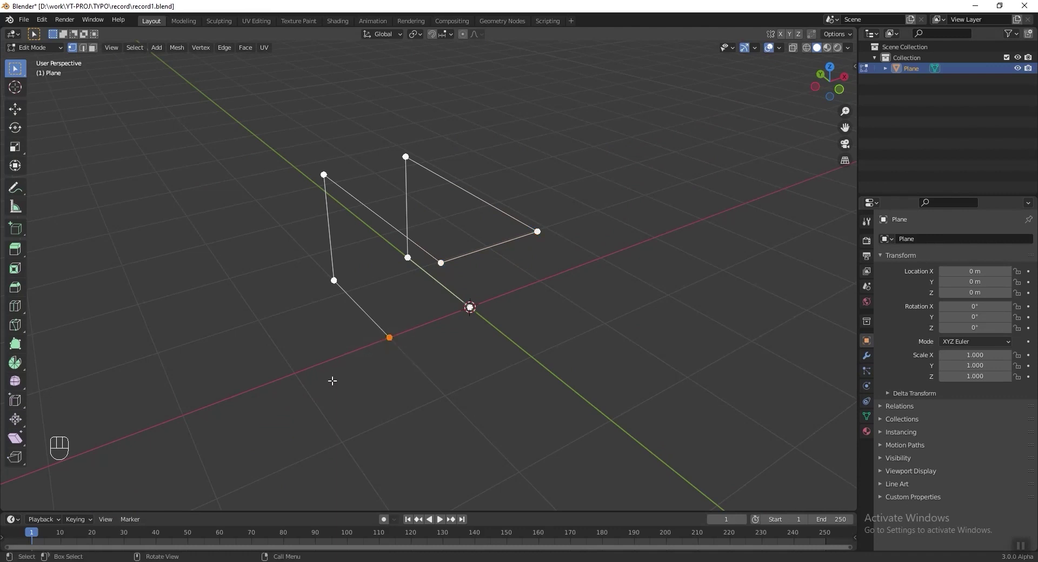
- Extend another edge toward the left from top view and check the outline in perspective
key("KP_7")
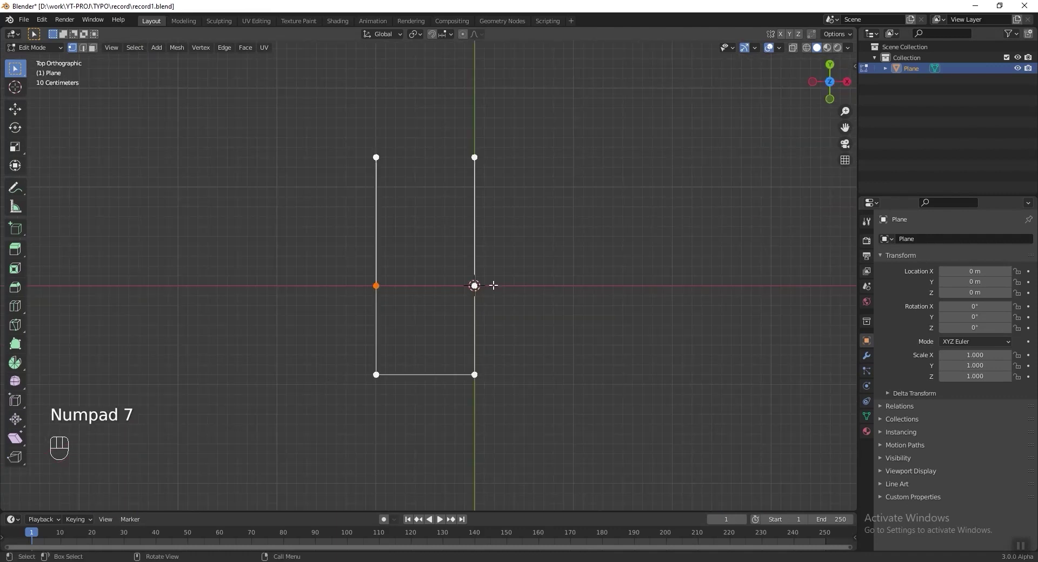
key("g")
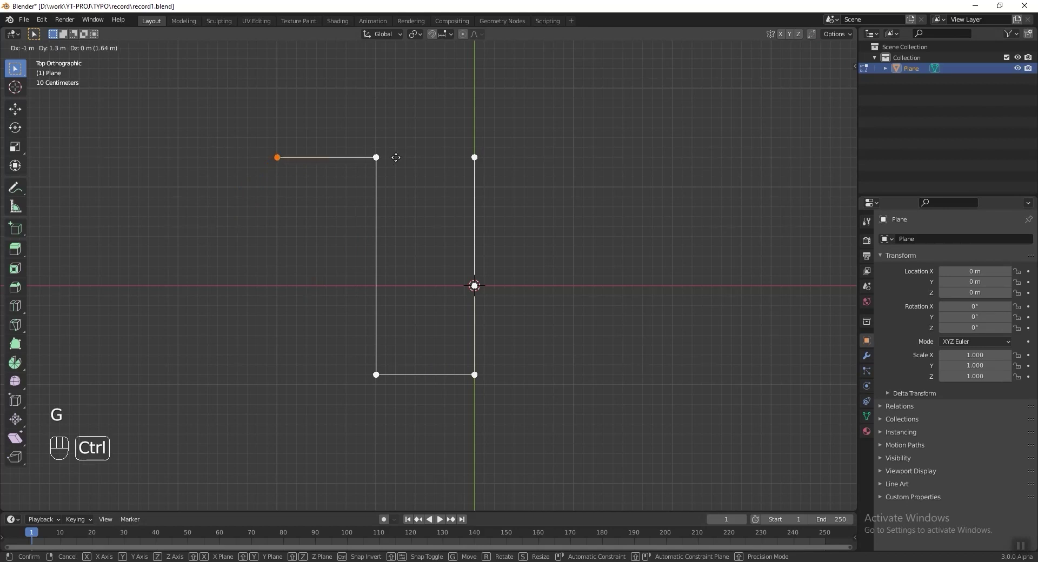
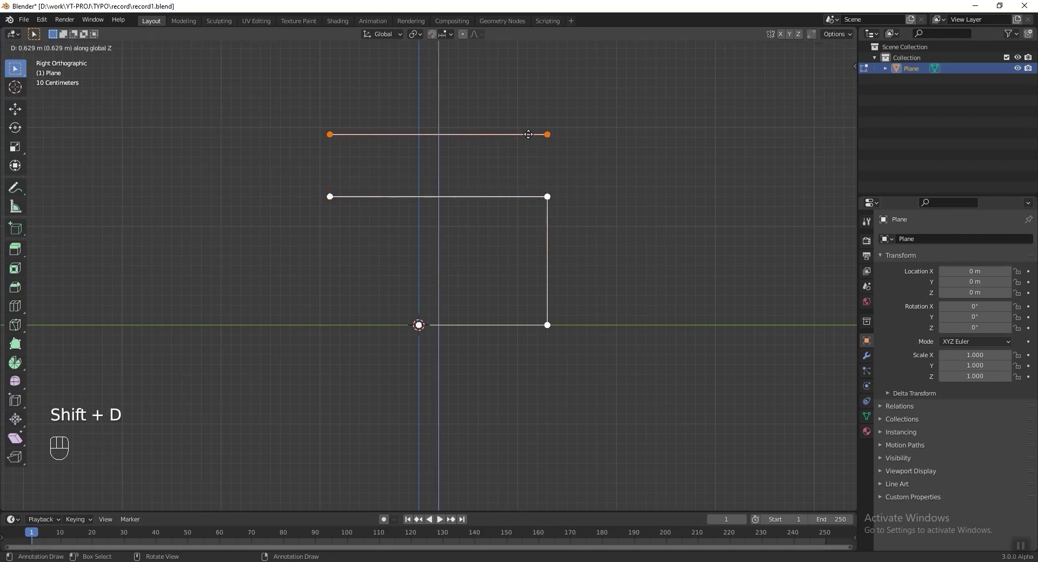
left_click_drag(520, 148, 556, 193)
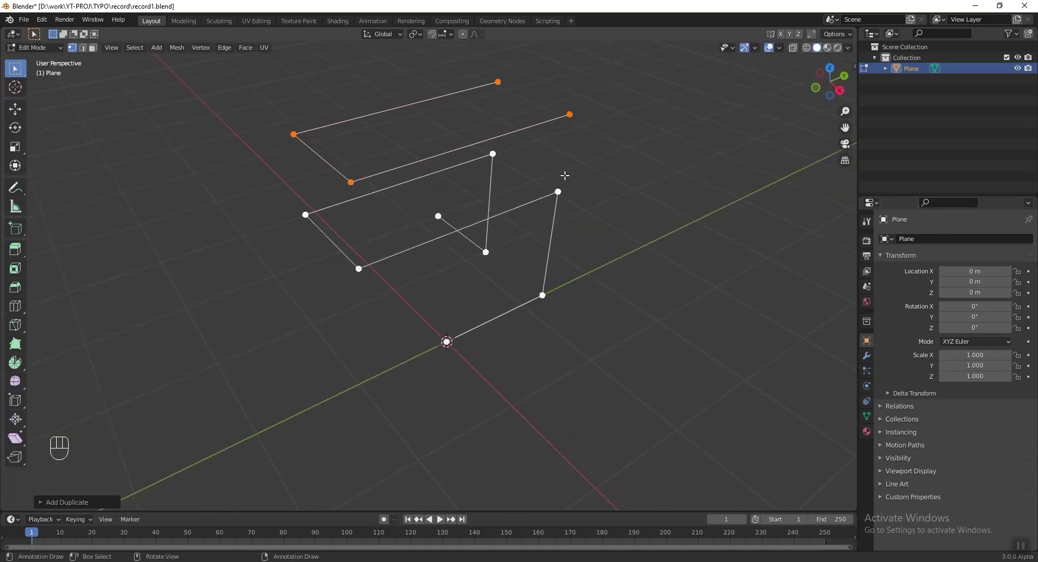
- Extrude the long diagonal stroke of the 4 upward from the chosen vertex
left_click(530, 160)
key("KP_3")
middle_click(538, 216)
key("g")
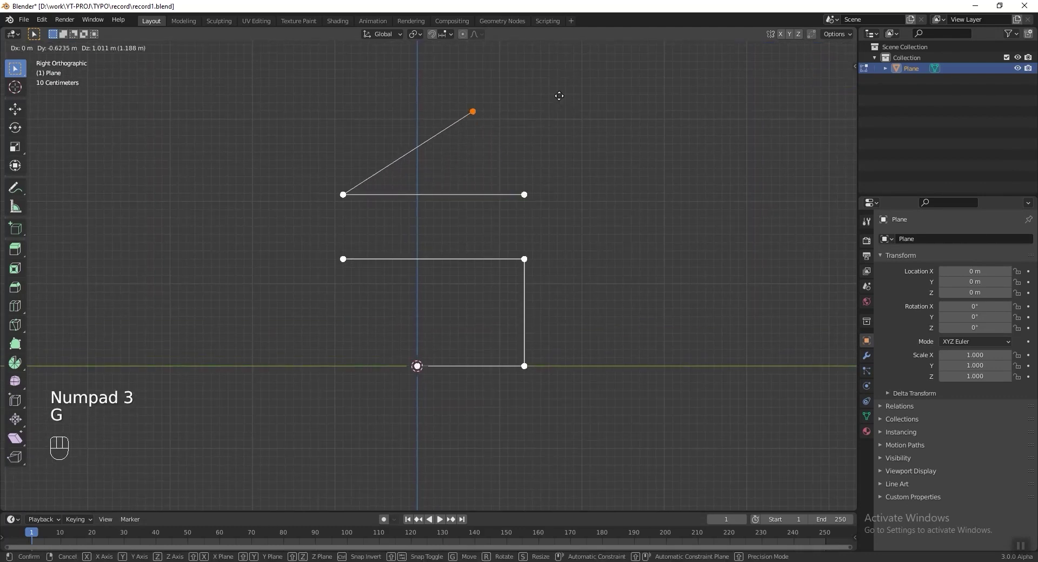
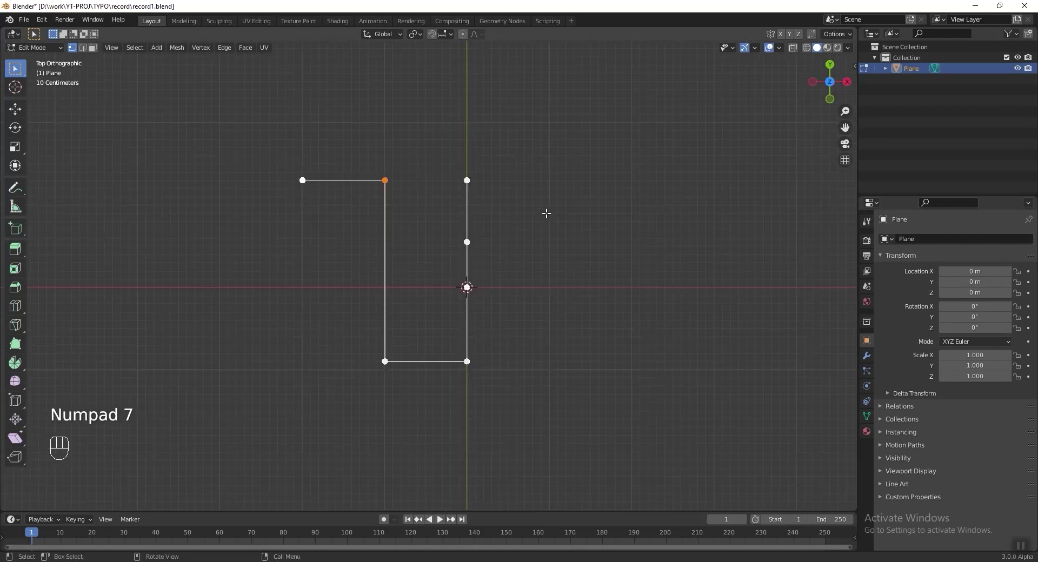
key("e")
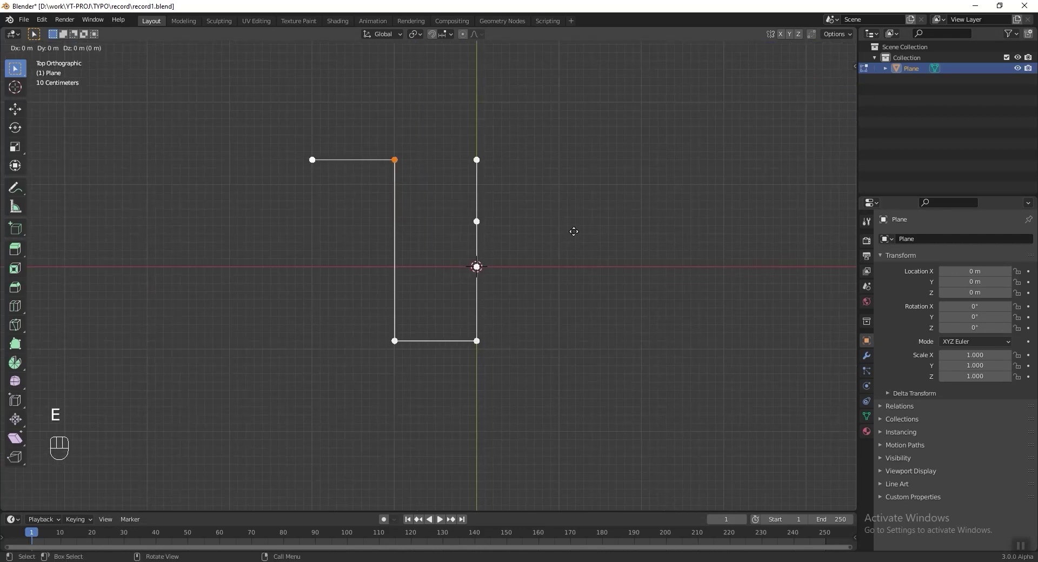
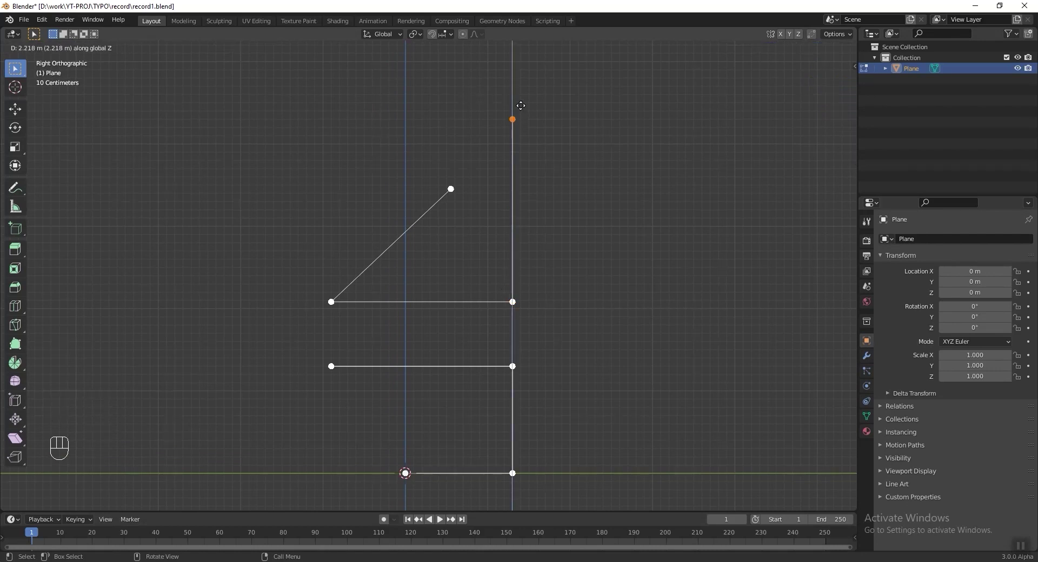
key("e")
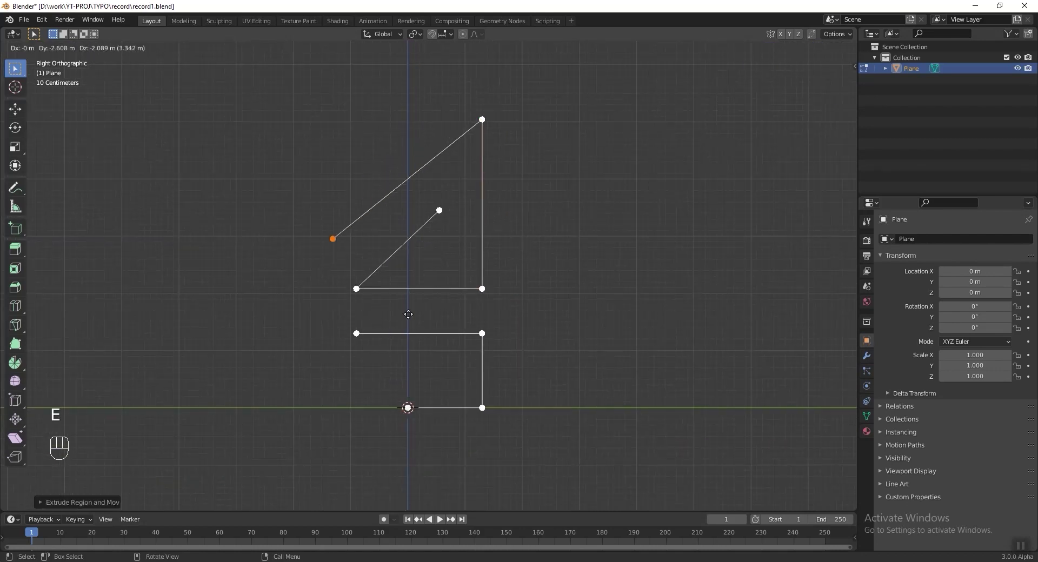
- Extrude the downward and horizontal edges that close the outline path, then review it in 3D
key("e")
key("g")
key("e")
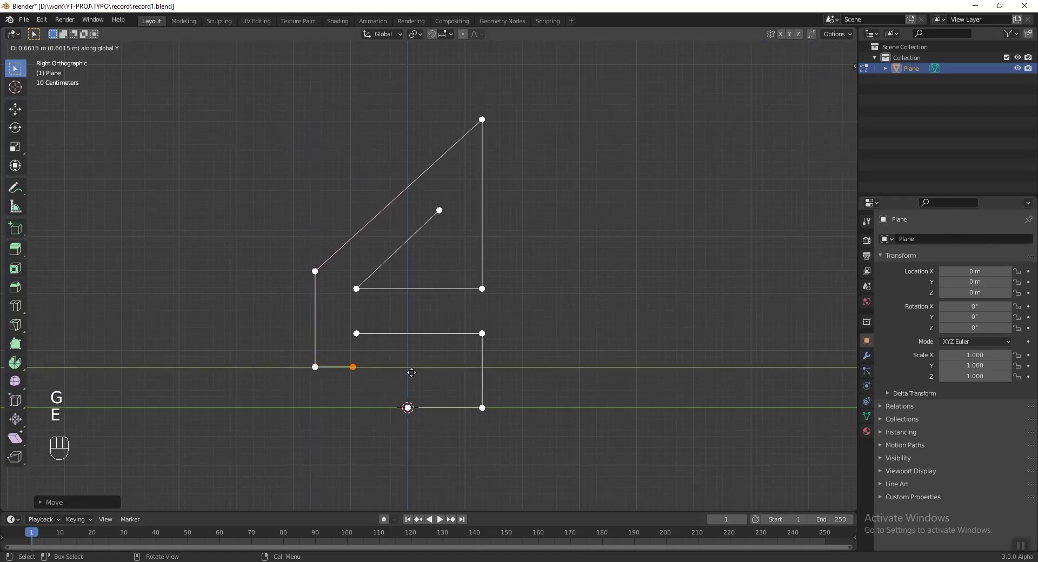
left_click(463, 313)
left_click_drag(459, 306, 429, 298)
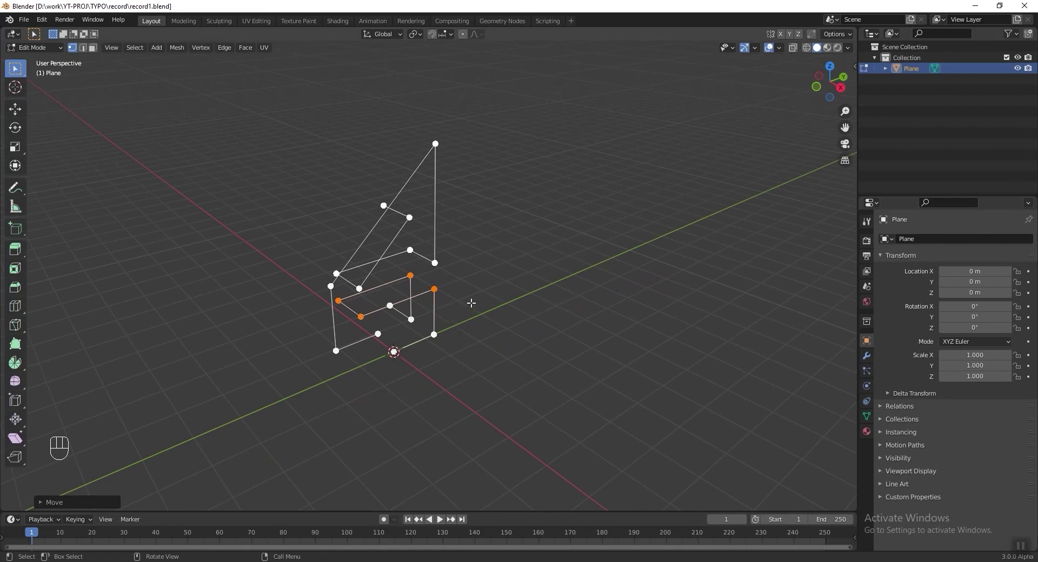
- Bevel every vertex of the wire outline with a small width to chamfer its corners
key("a")
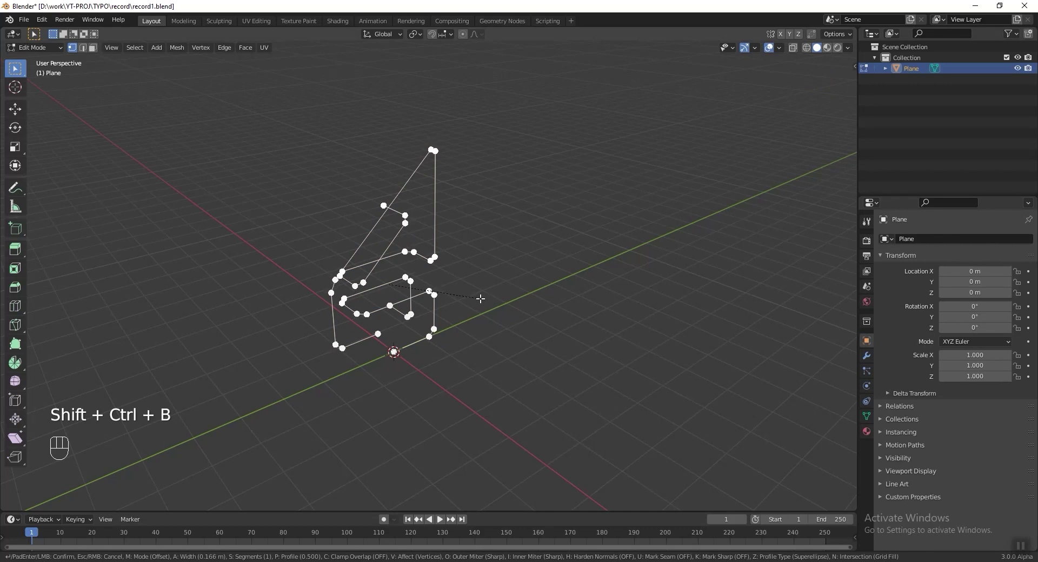
left_click_drag(426, 271, 442, 275)
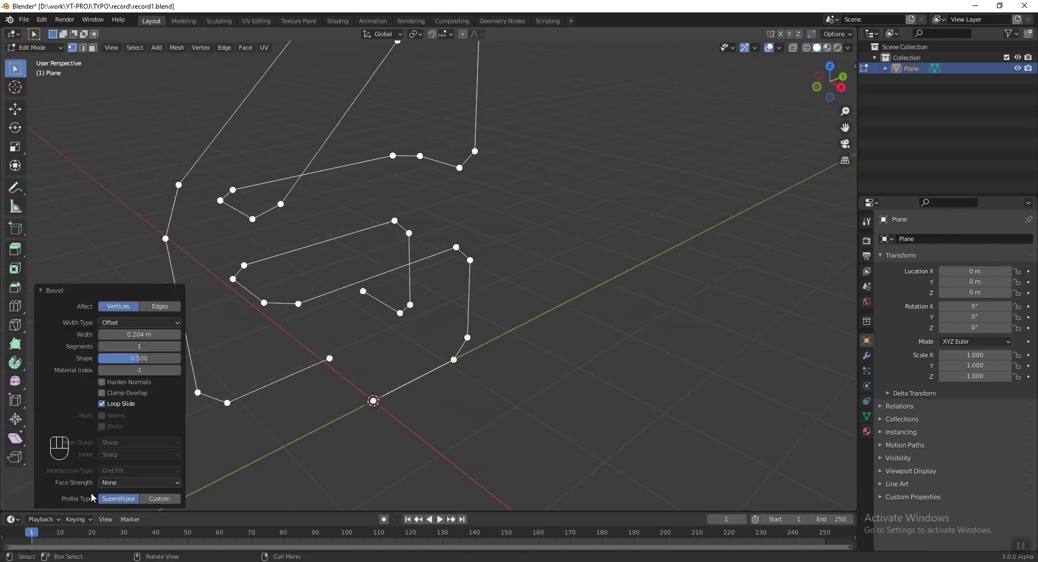
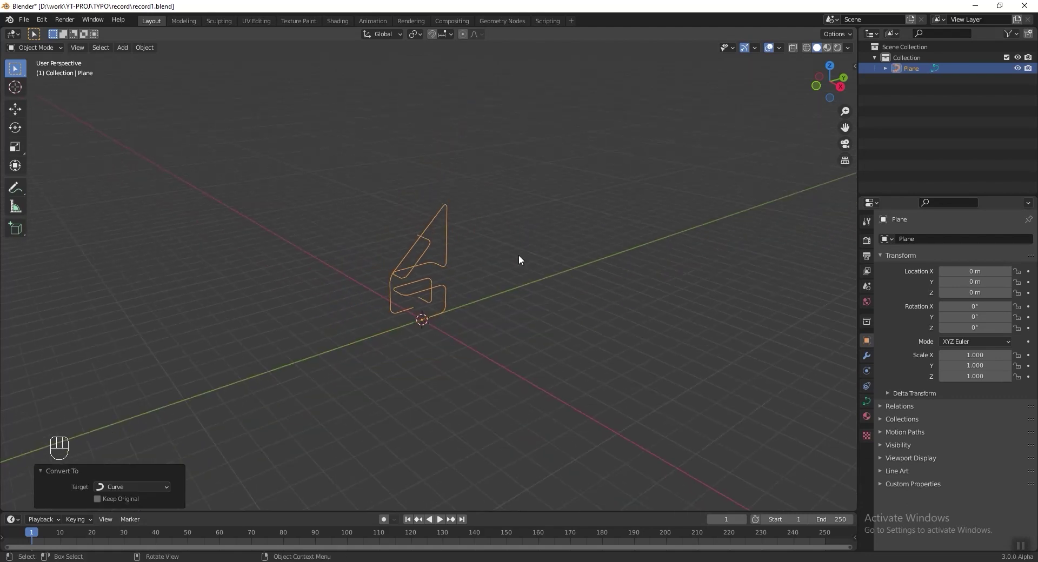
- Move the rounded outline curve along Y away from the origin
key("g")
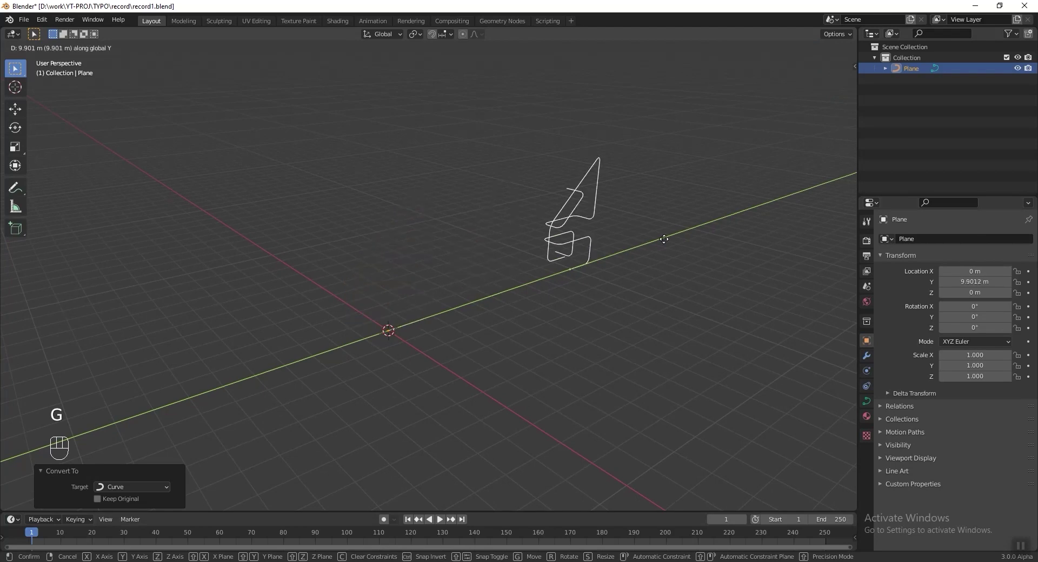
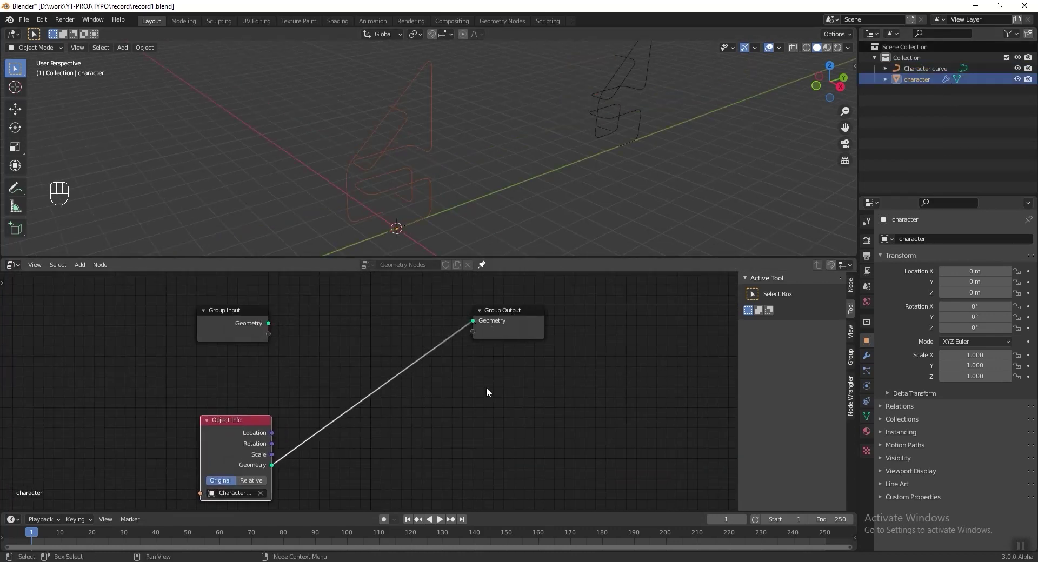
- Insert a Curve to Mesh node between Object Info and Group Output so the outline sweeps into a tube
key("shift+a")
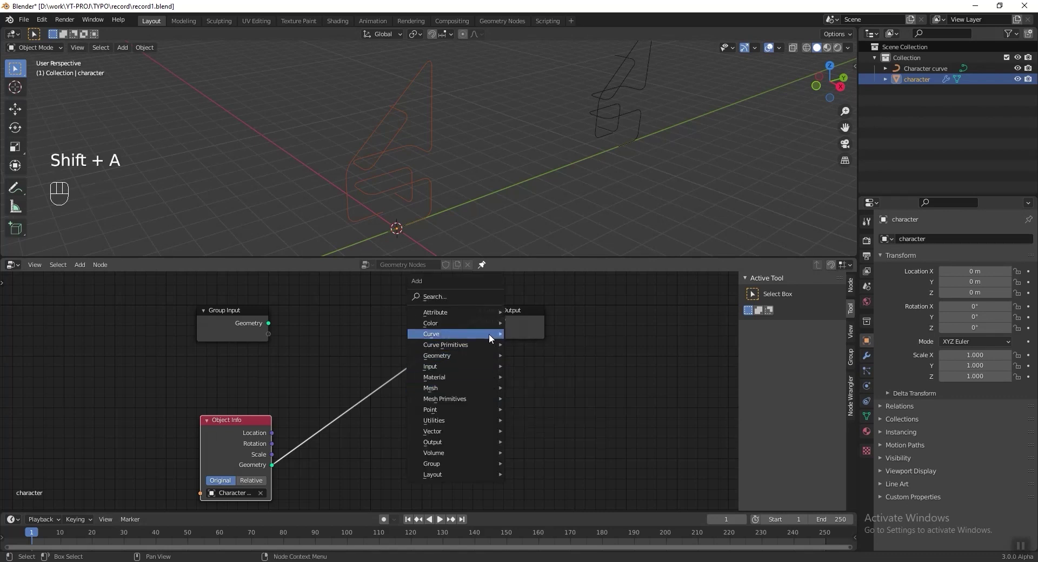
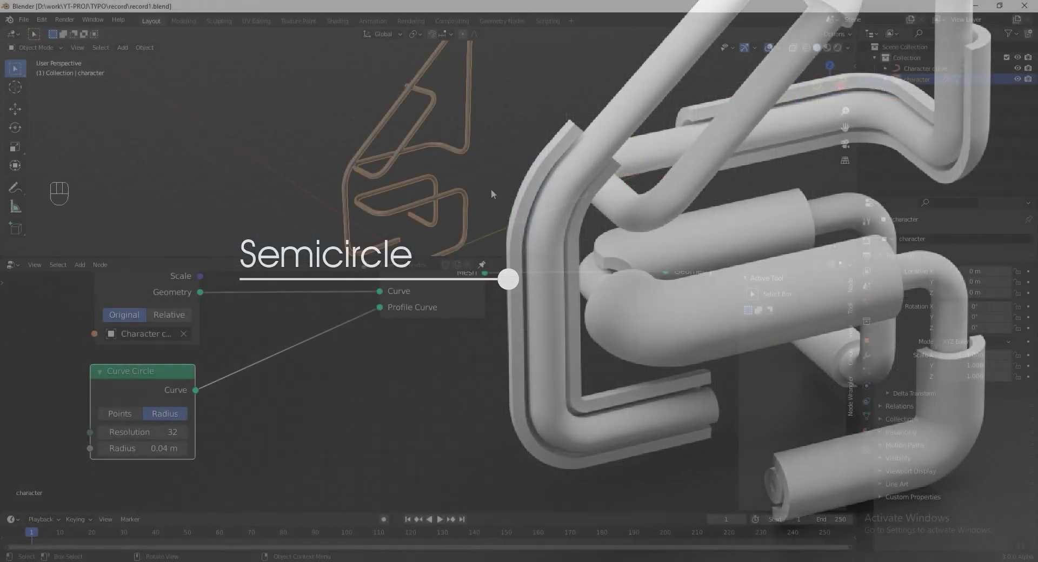
left_click_drag(478, 191, 459, 156)
key("shift+a")
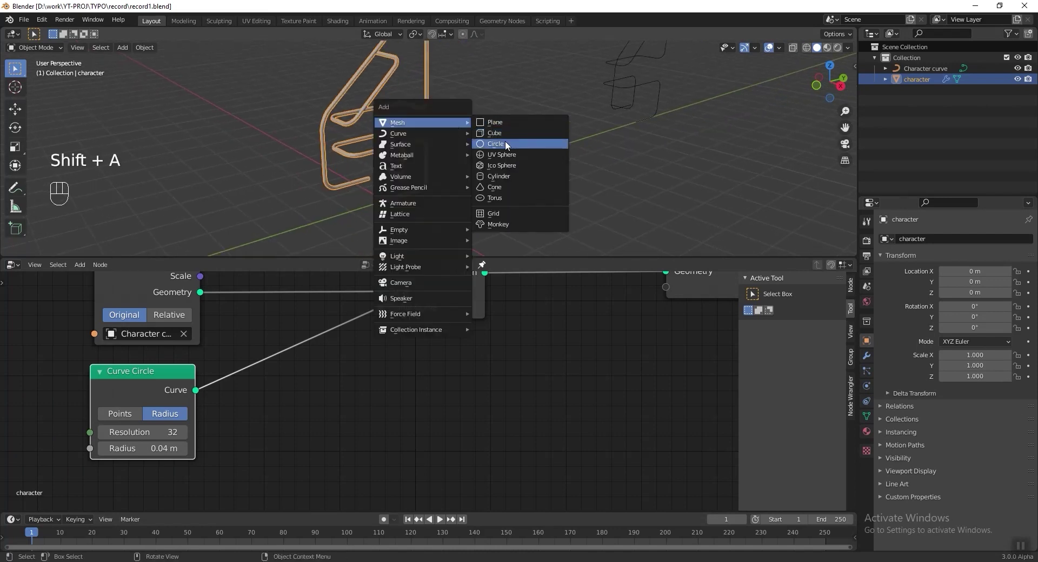
- Add a circle, trim it to a semicircle curve and move it aside along a single axis
key("Tab")
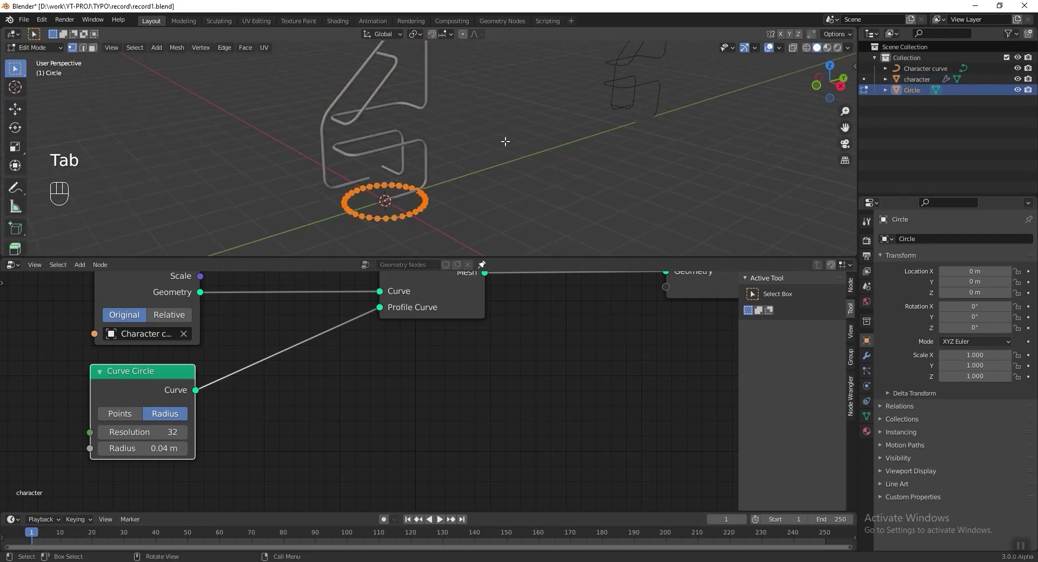
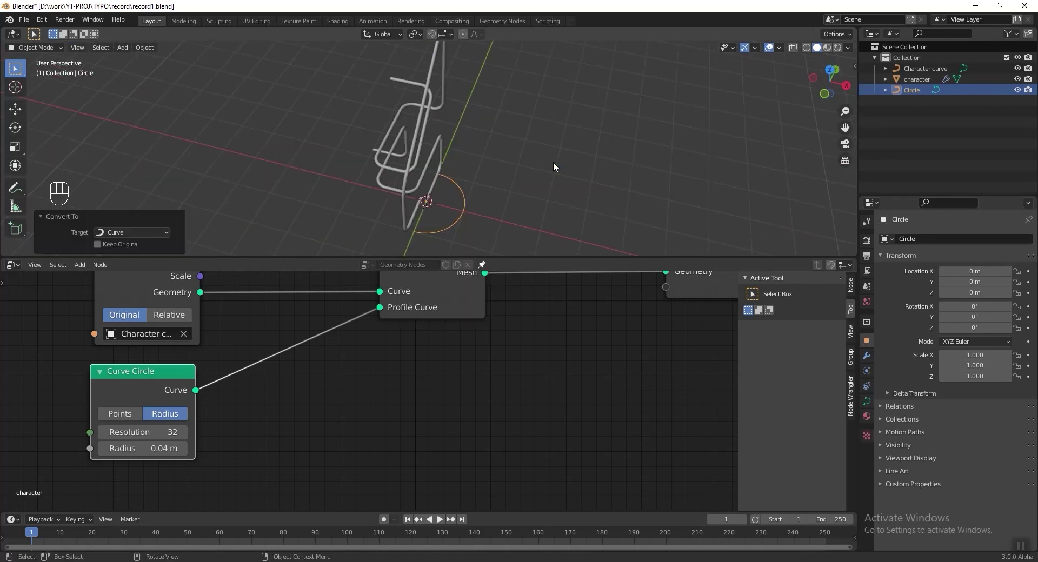
left_click_drag(511, 169, 485, 152)
left_click(486, 151)
key("ctrl+z")
key("g")
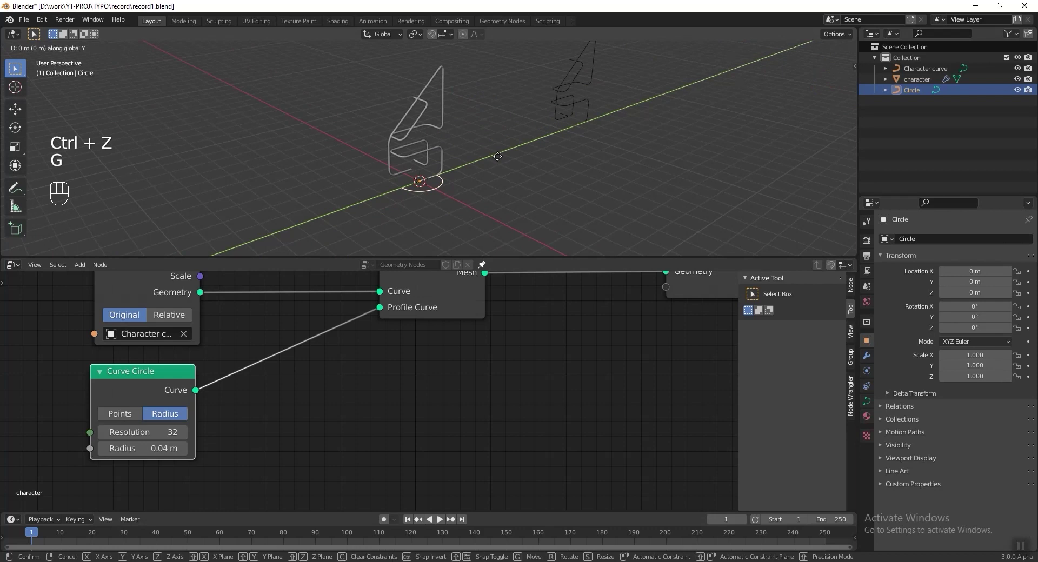
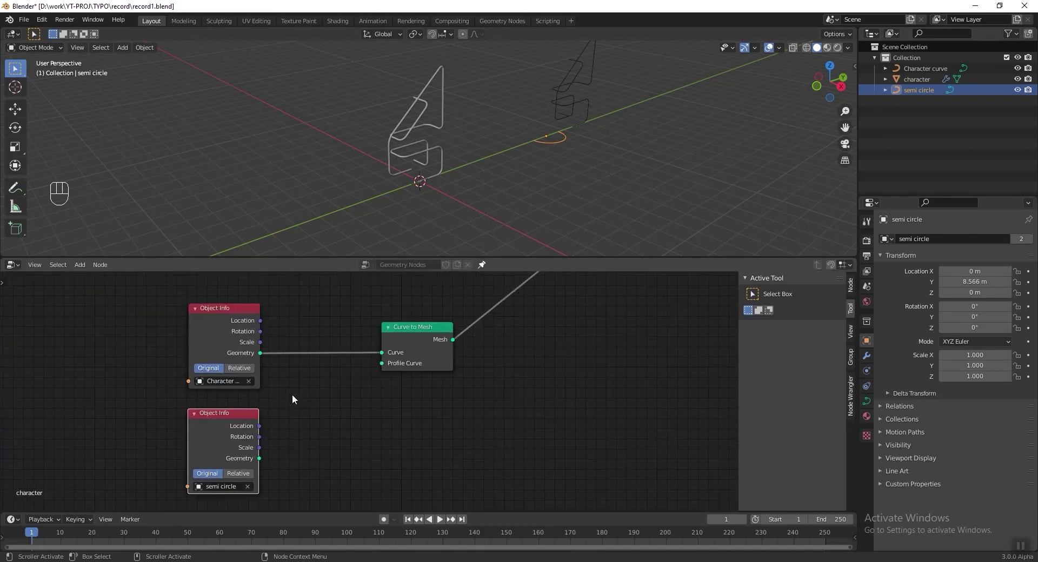
- Feed the semi circle into Profile Curve and add a Transform node on that link
middle_click(259, 467)
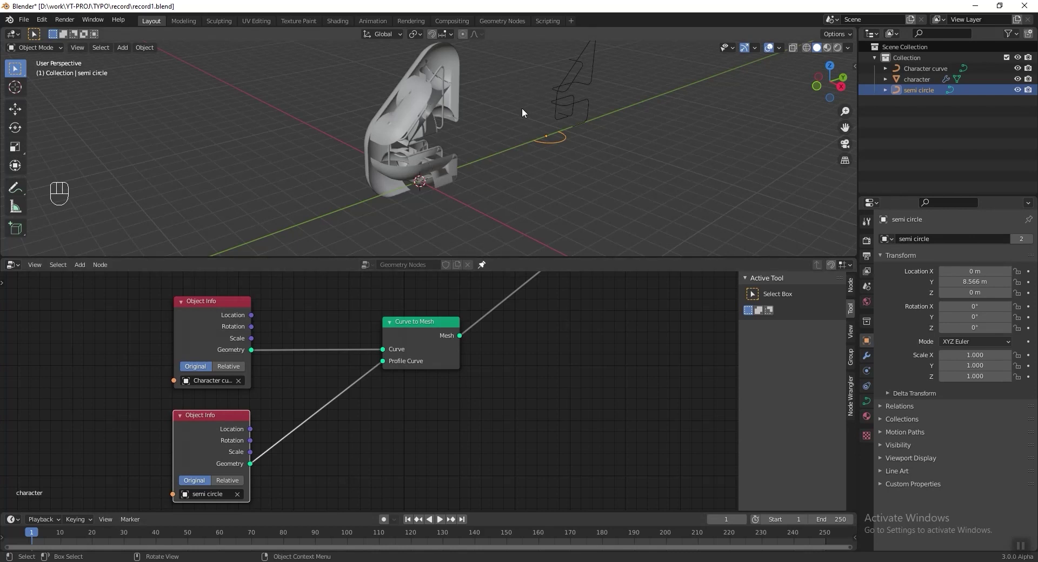
key("shift+a")
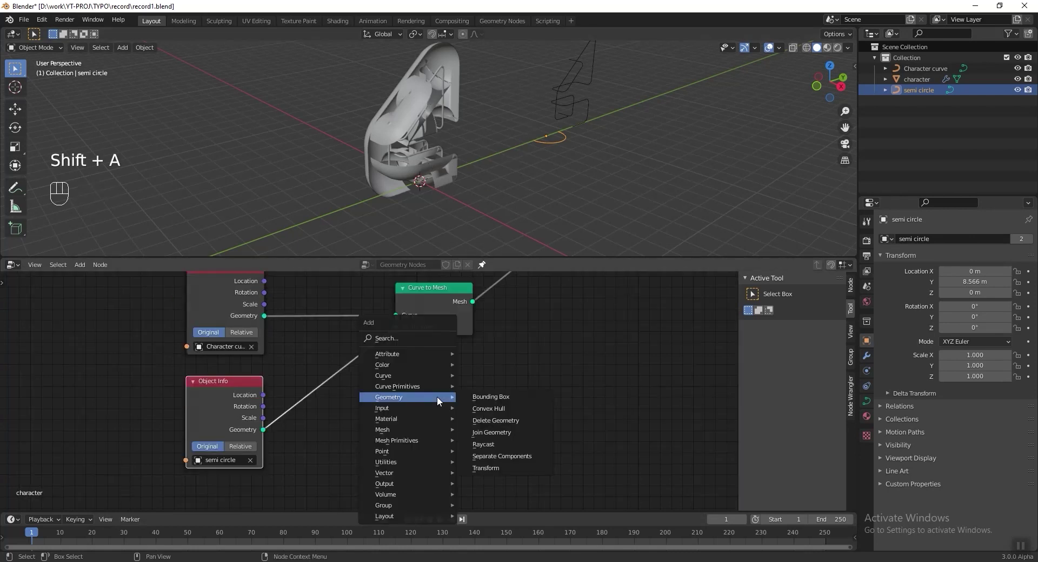
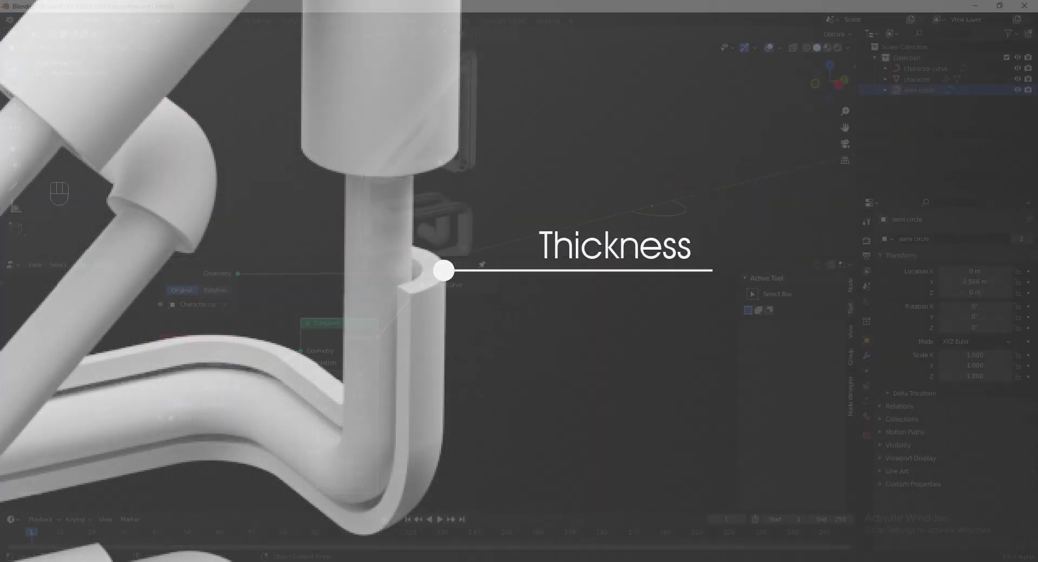
- Save the file after scaling the profile to 0.240 and adding the 0.08 m Solidify
key("ctrl+s")
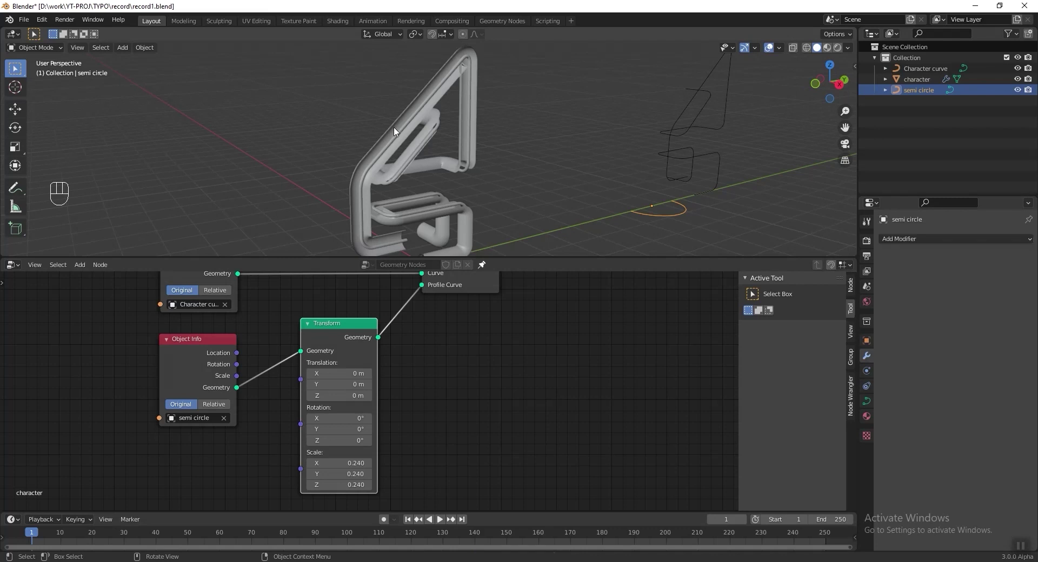
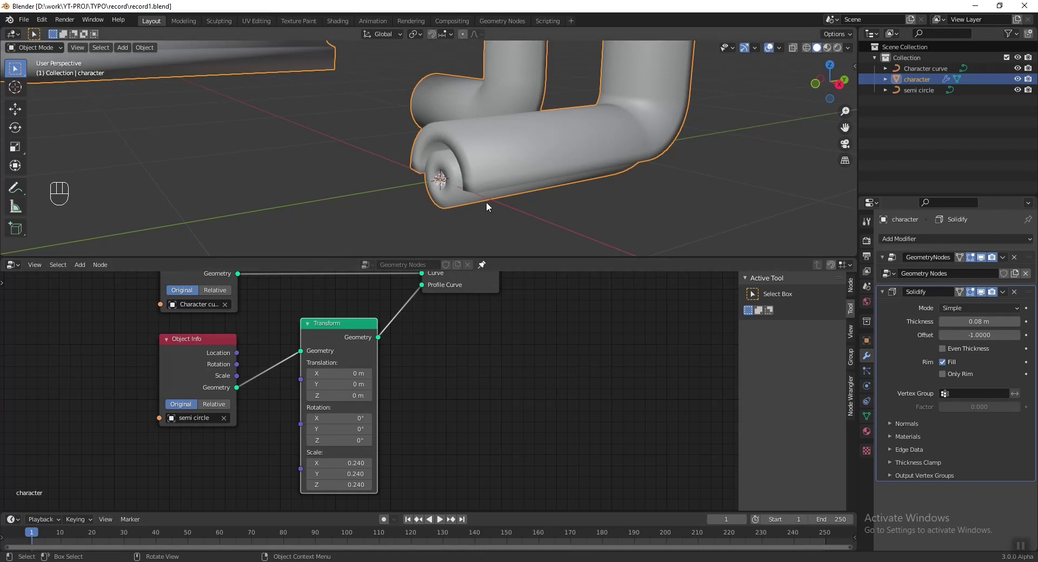
- Add a Bevel modifier at 0.1 m with 2 segments and frame the whole character in view
left_click_drag(951, 244, 832, 281)
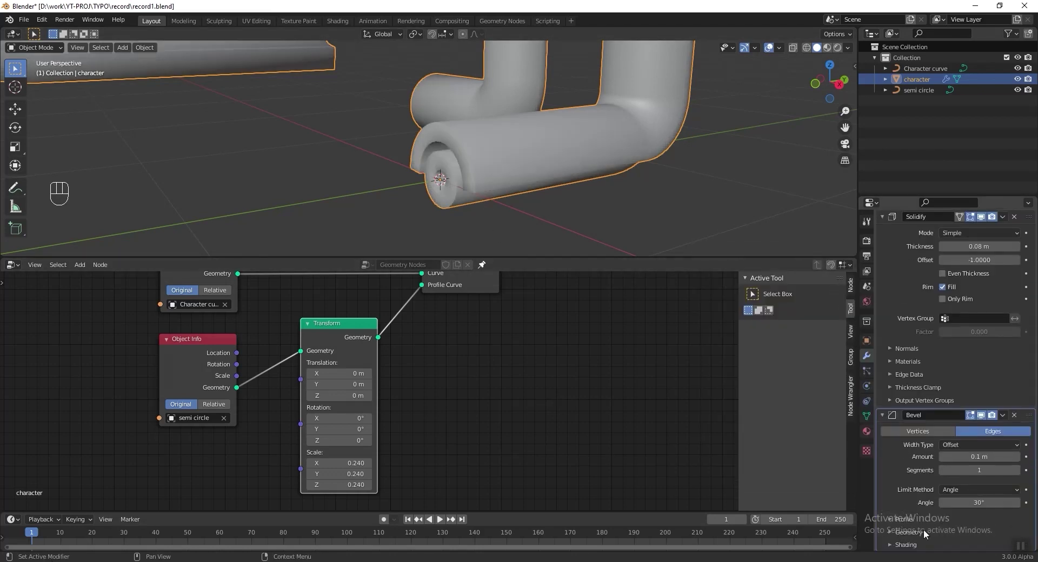
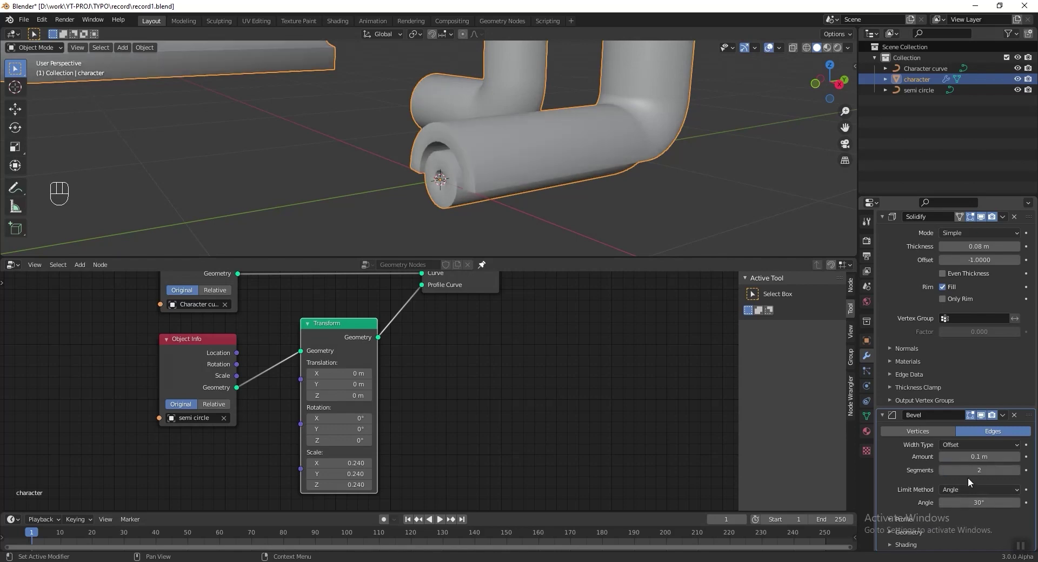
middle_click(582, 157)
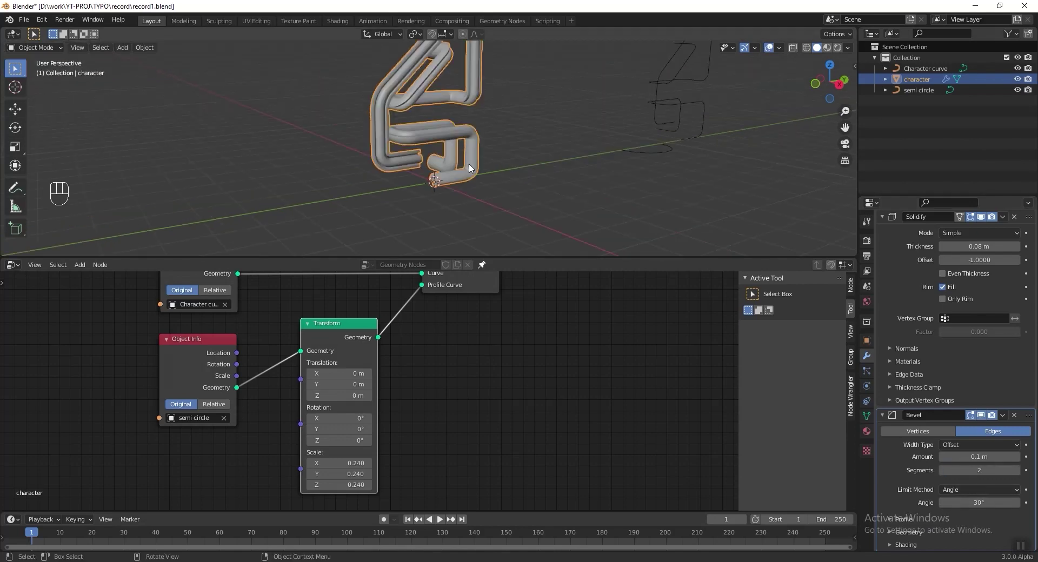
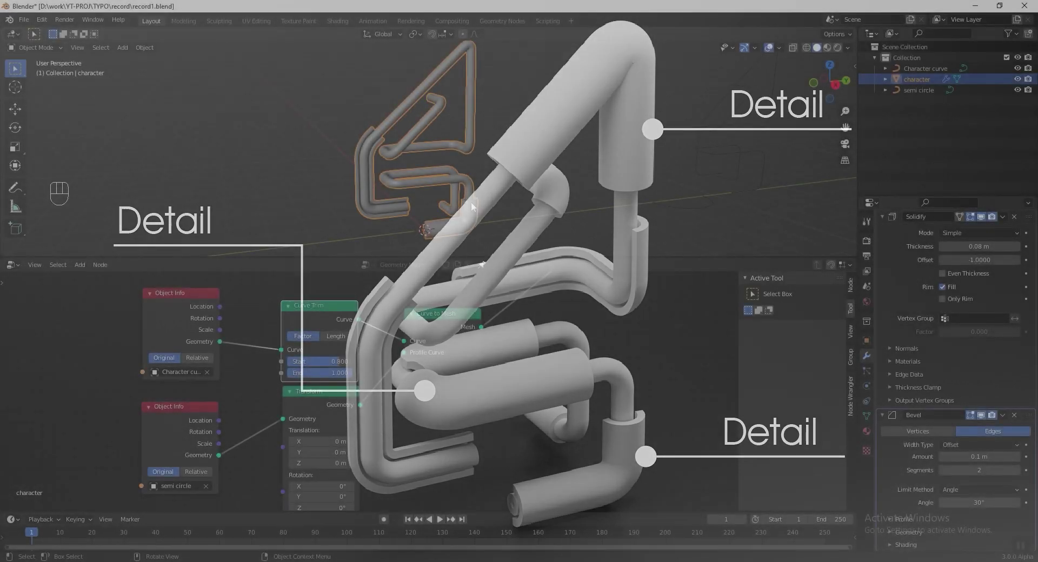
- Insert a Curve Trim (0.28–0.47) section with profile rotated 180° Z and join it into the tube
left_click(473, 380)
left_click_drag(405, 443, 264, 356)
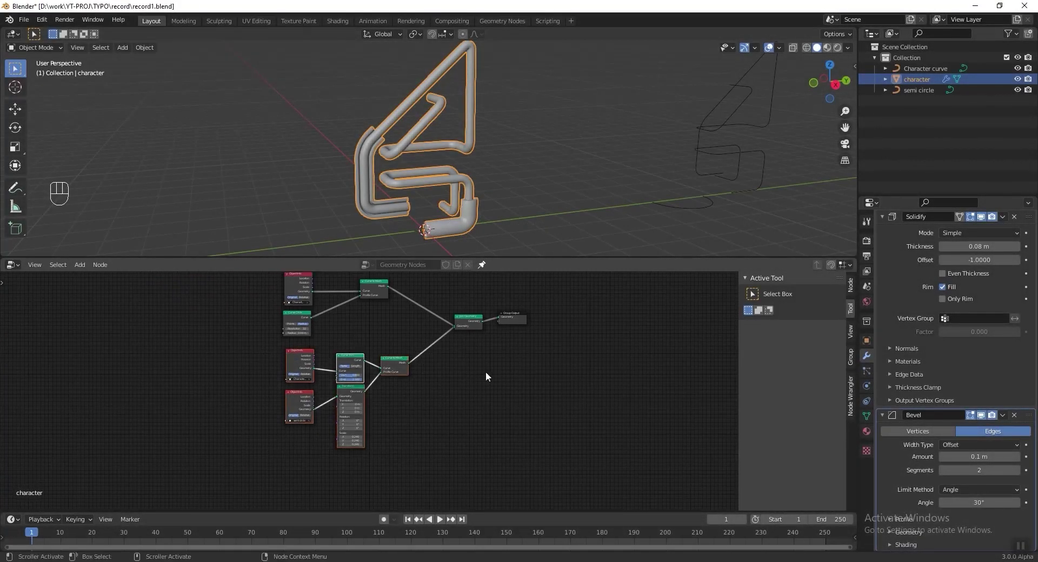
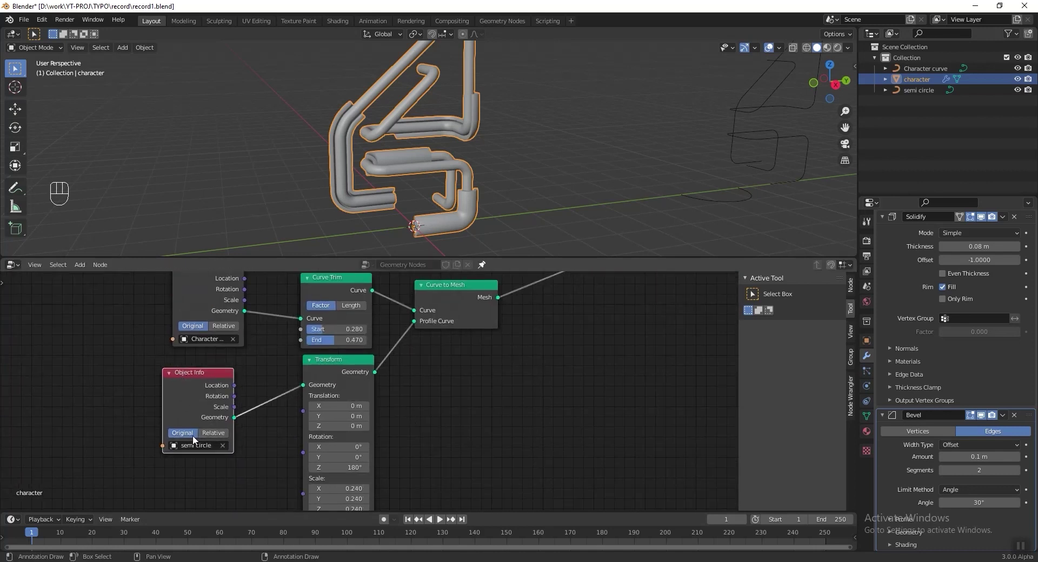
- Swap the duplicated chain's profile for a Curve Circle of 0.1 m radius
left_click(343, 371)
left_click(206, 379)
key("x")
key("shift+a")
key("shift+a")
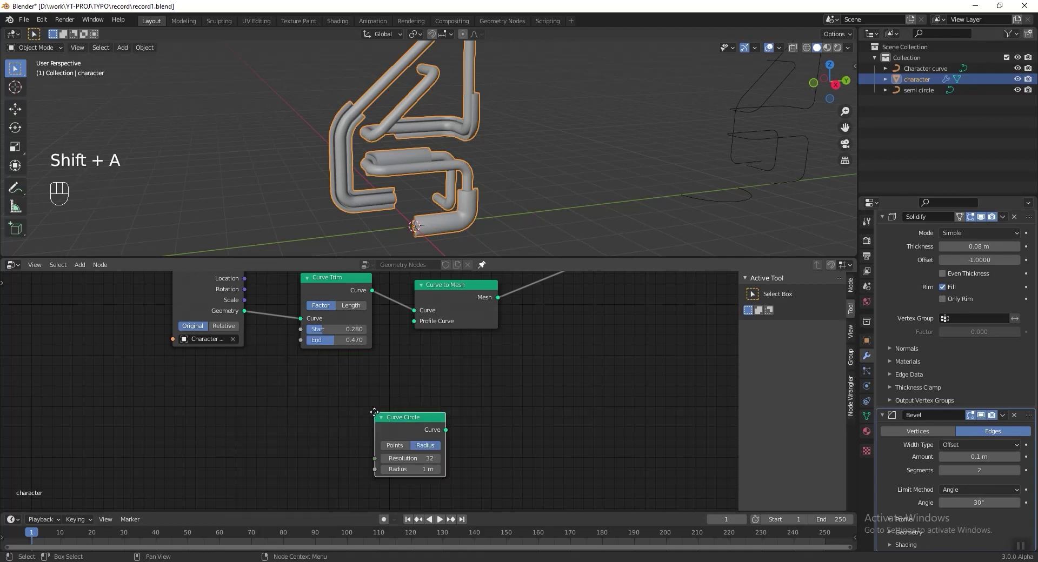
left_click_drag(267, 395, 424, 352)
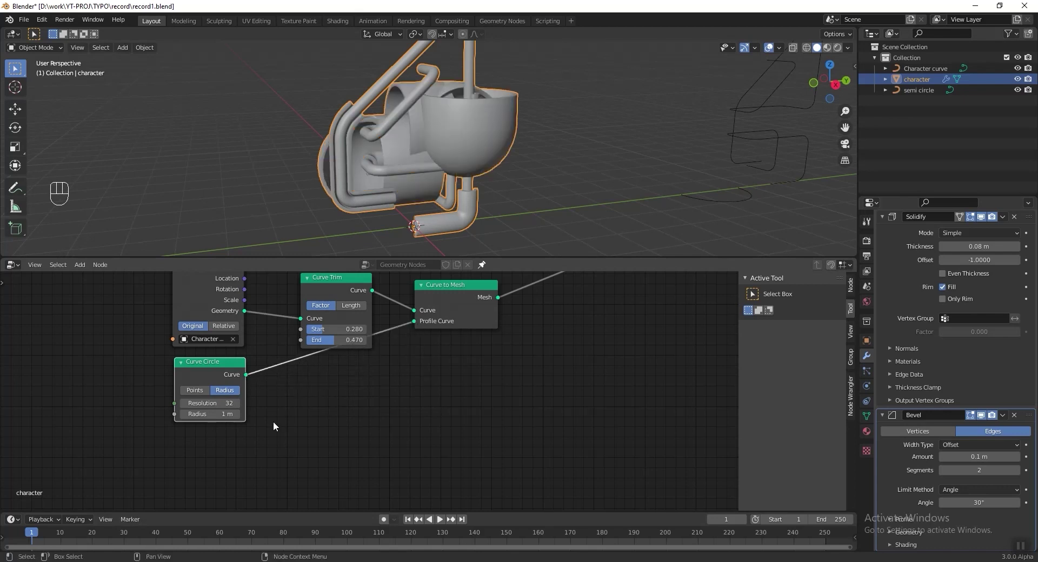
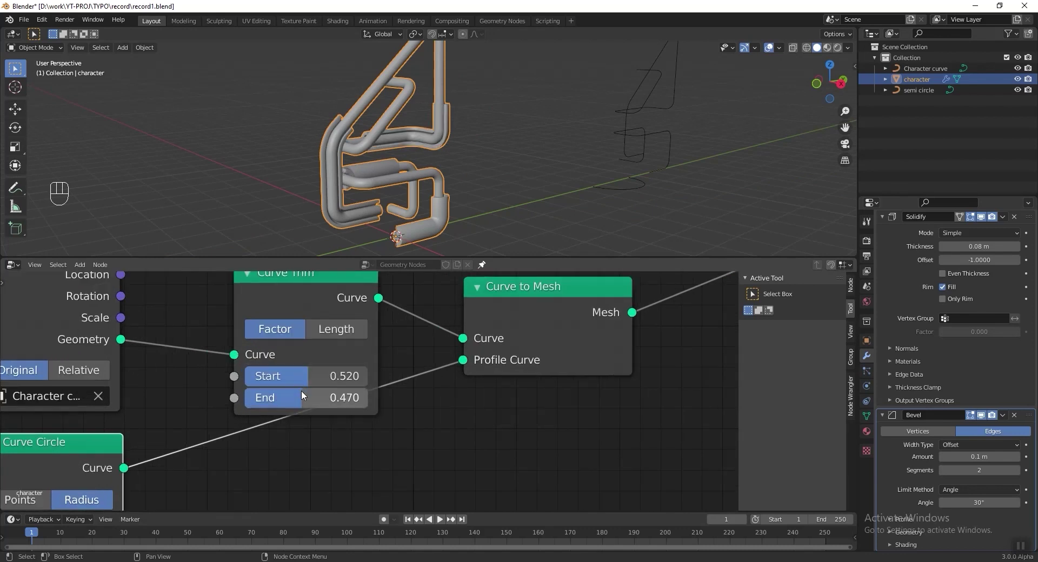
- Set the new Curve Trim section to run from 0.5 to 0.7 along the character
left_click_drag(305, 398, 464, 435)
left_click(479, 389)
left_click(297, 408)
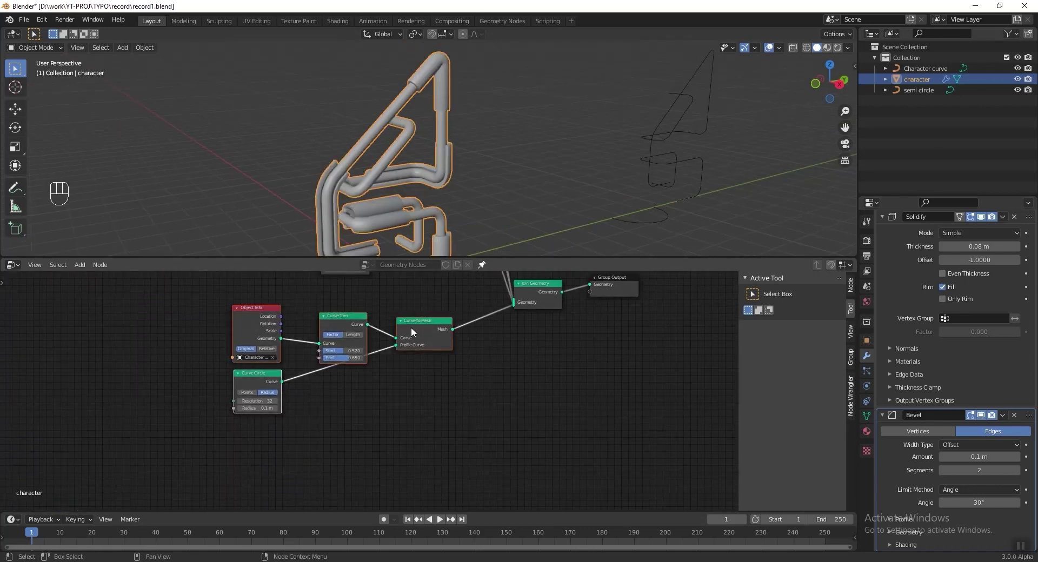
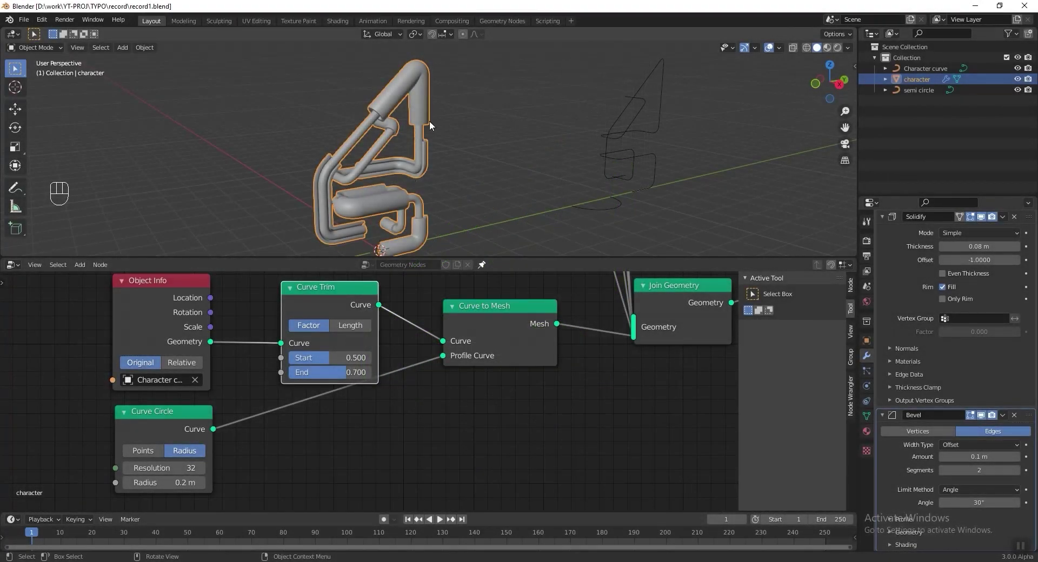
- Set the render engine to Cycles with GPU Compute as the device
middle_click(681, 180)
left_click(868, 241)
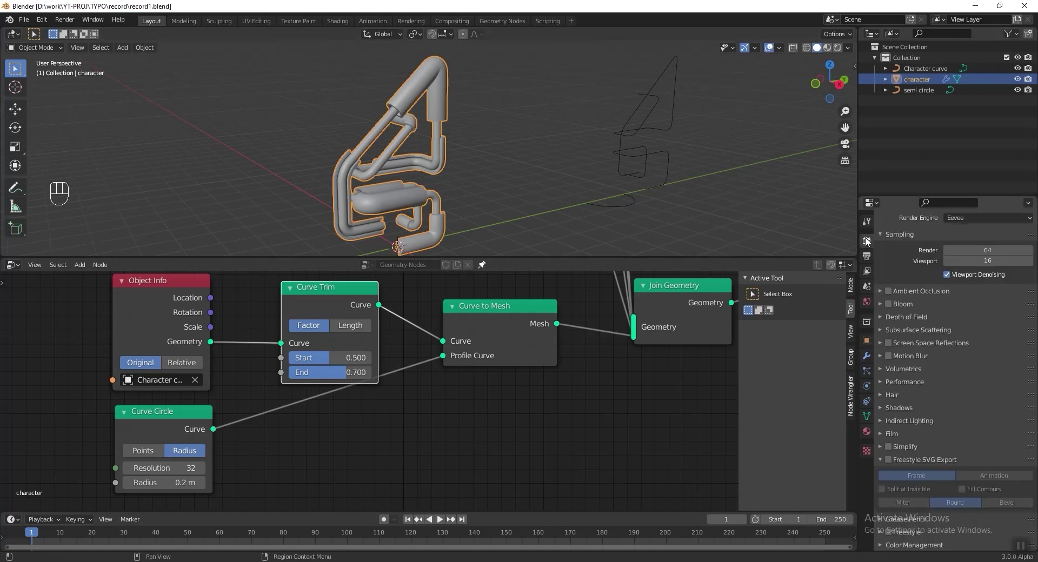
left_click_drag(959, 221, 959, 252)
left_click_drag(972, 249, 970, 273)
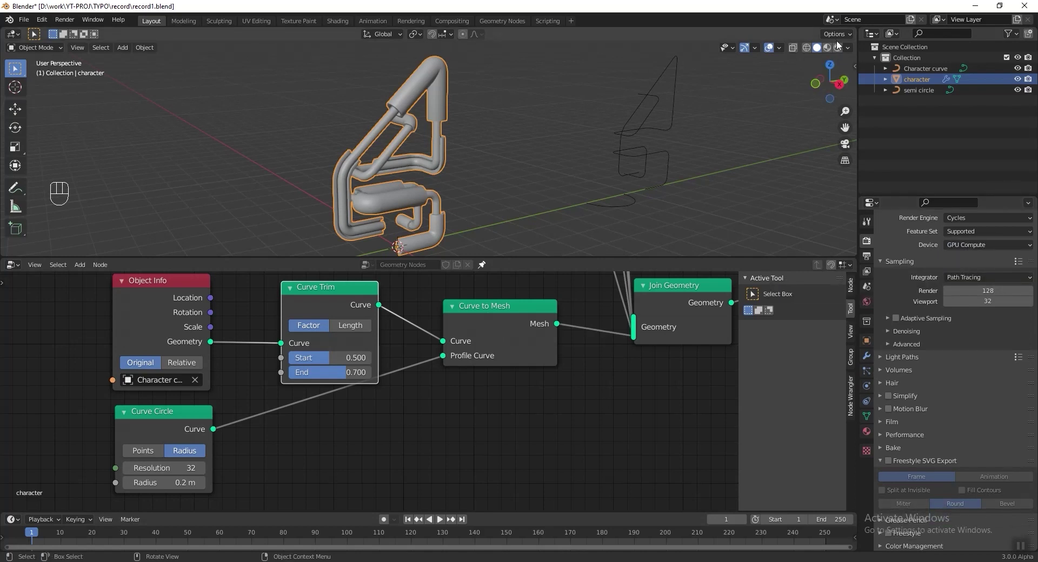
left_click(843, 51)
key("shift+a")
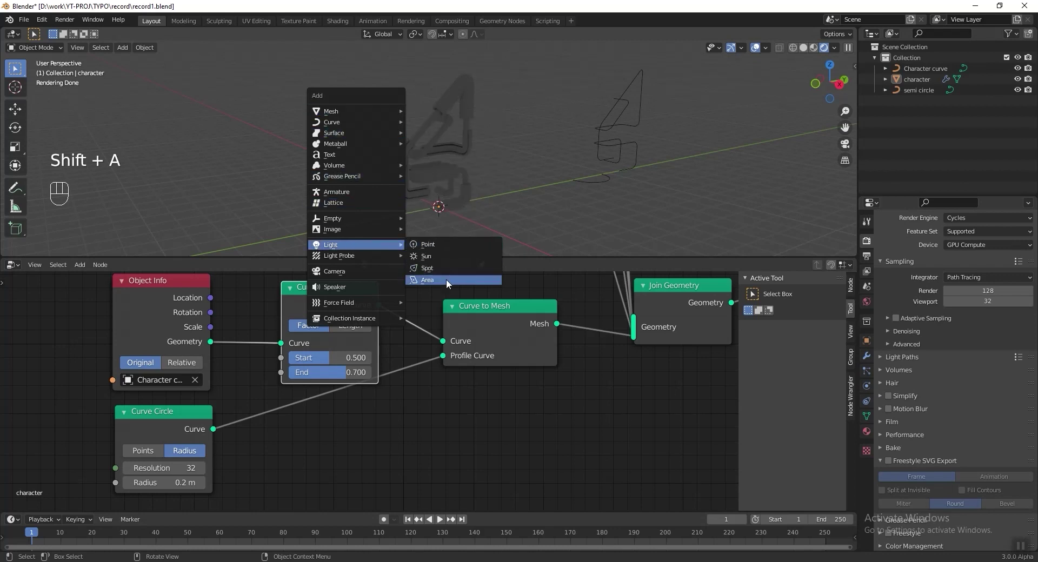
- Place an area light above the 4 at 200 W and add a camera
key("g")
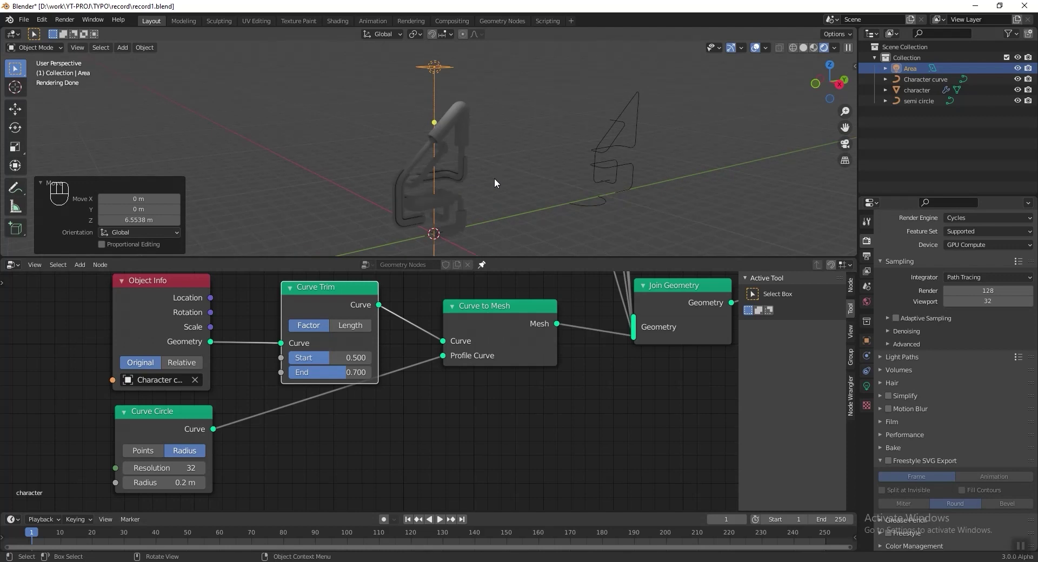
key("s")
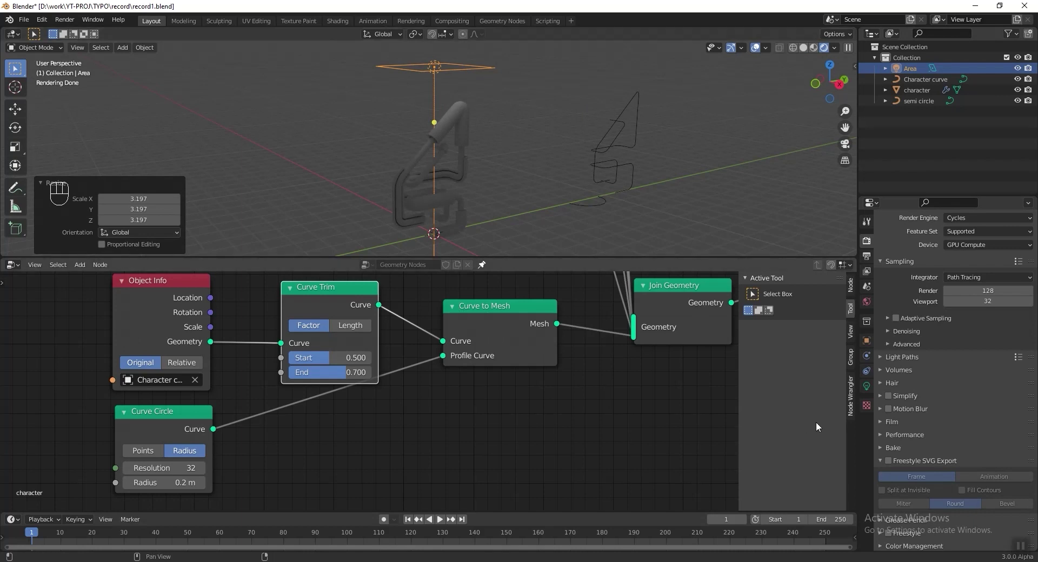
left_click(867, 389)
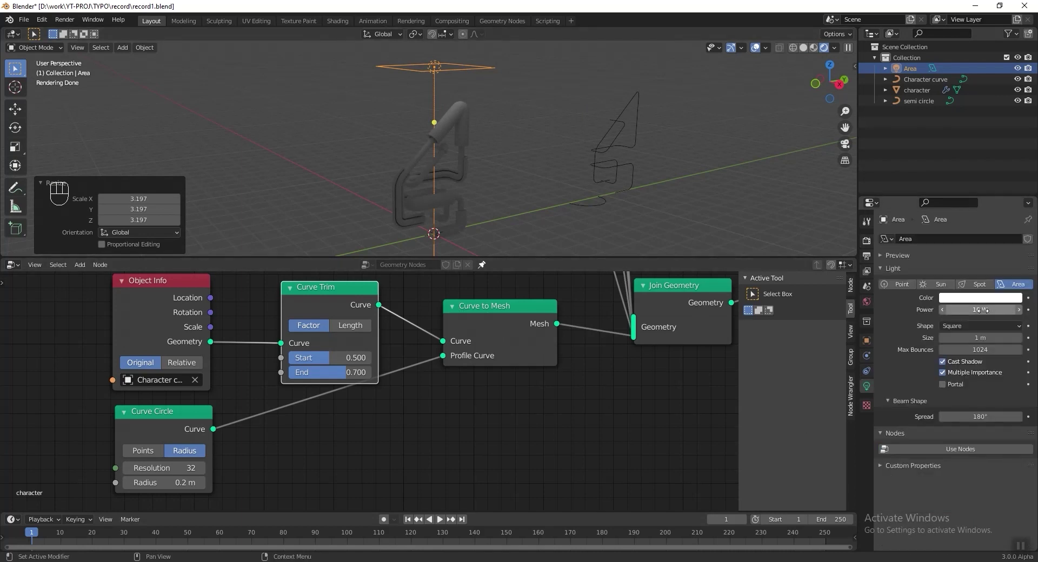
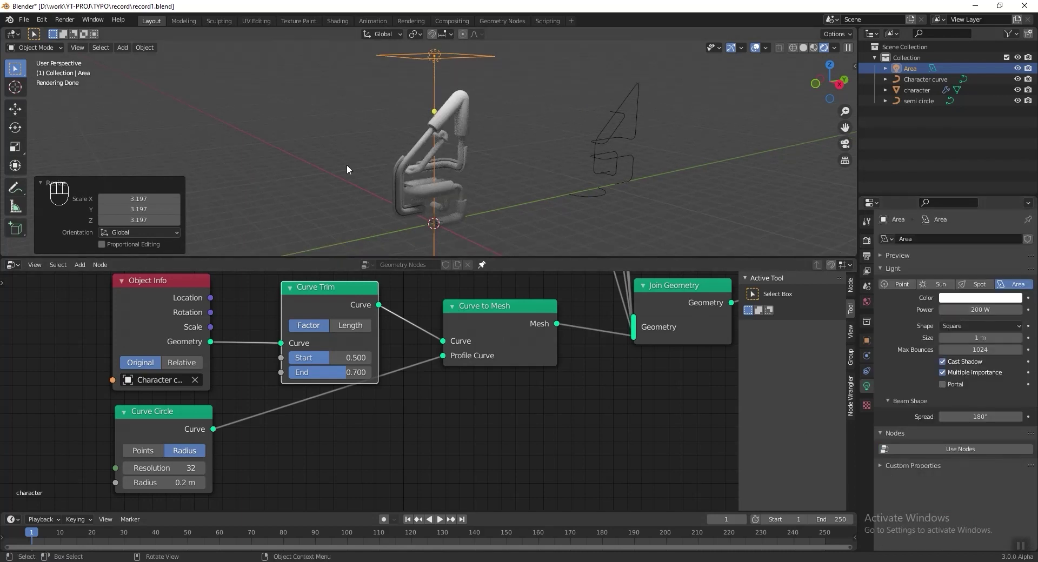
key("shift+a")
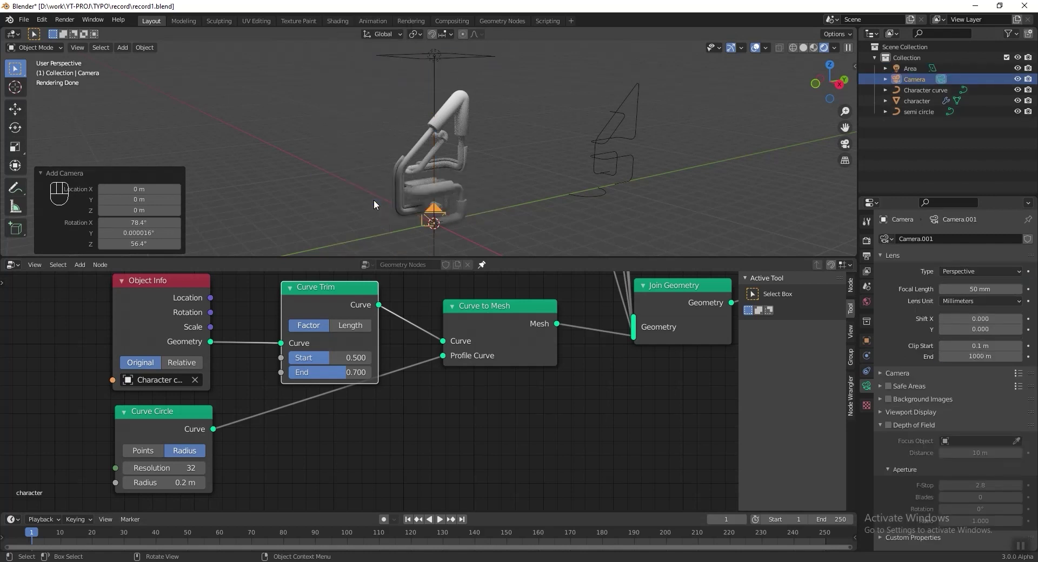
- Look through the new 120 mm camera and fly it around to face the 4
key("ctrl+alt+n")
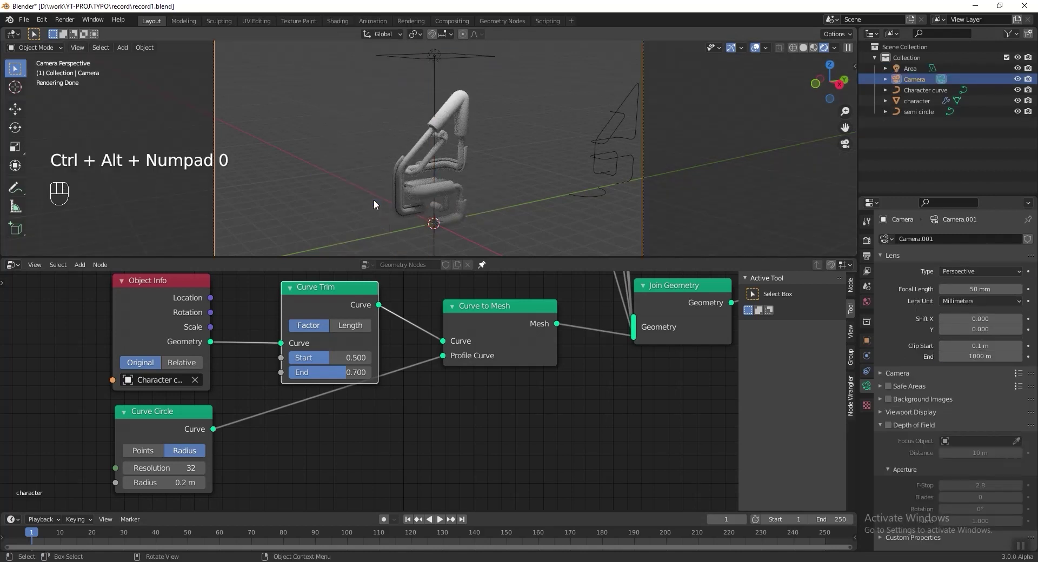
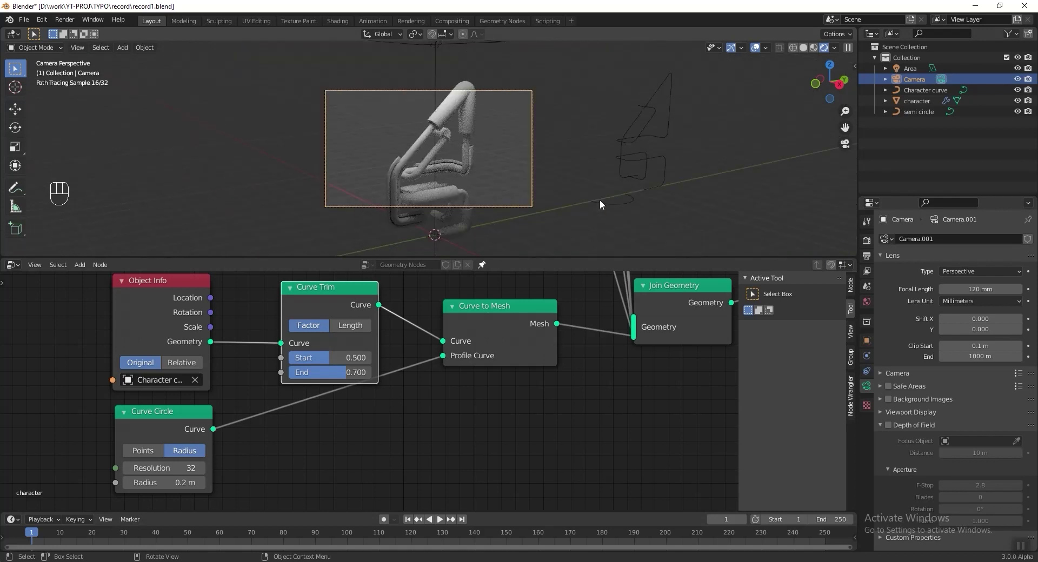
left_click(518, 191)
key("shift+`")
key("shift+`")
key("shift+`")
left_click_drag(458, 183, 459, 163)
- Fine-tune the camera framing of the 4 and save the blend file
key("ctrl+s")
key("ctrl+z")
left_click(577, 186)
key("g")
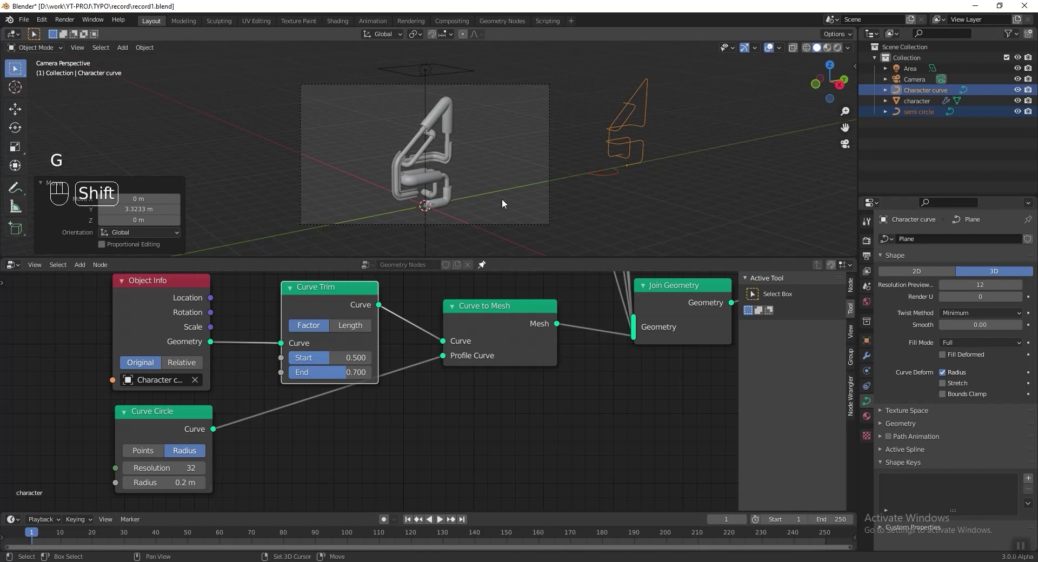
left_click(522, 199)
key("ctrl+s")
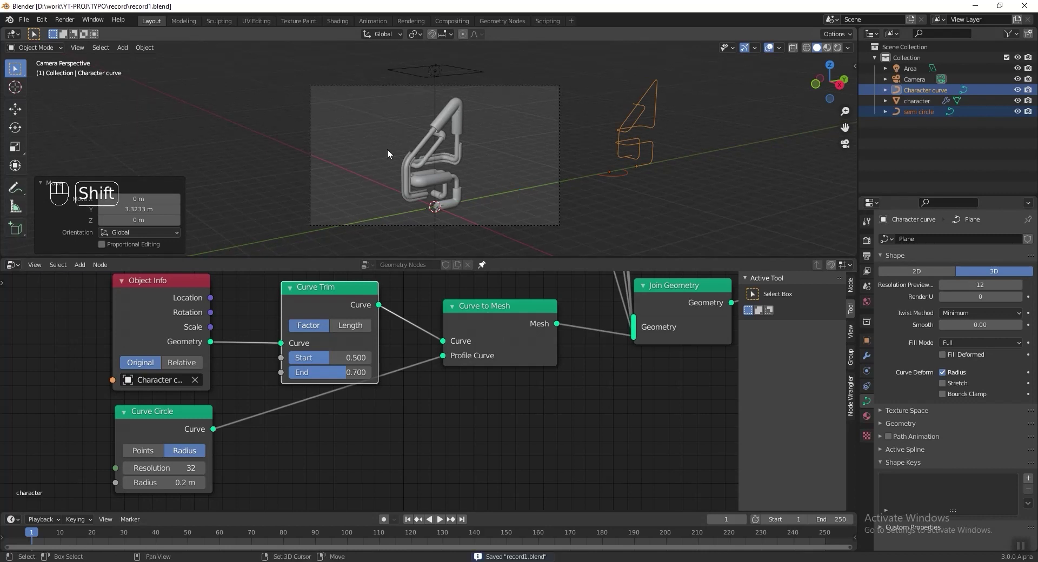
key("shift+a")
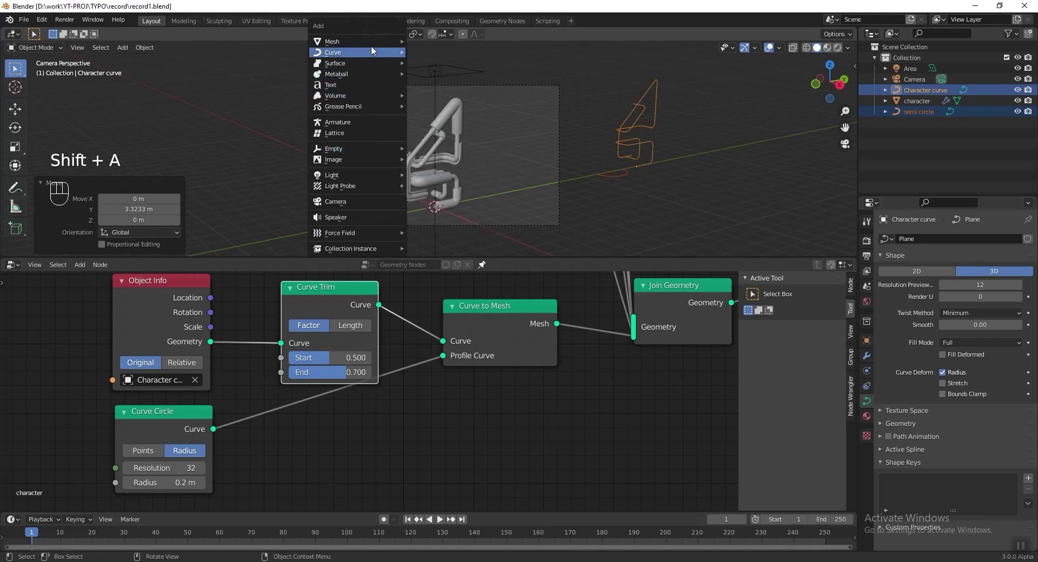
- Add a cube named material cube and create its Black, White, Metallic Green and Glass materials
key("g")
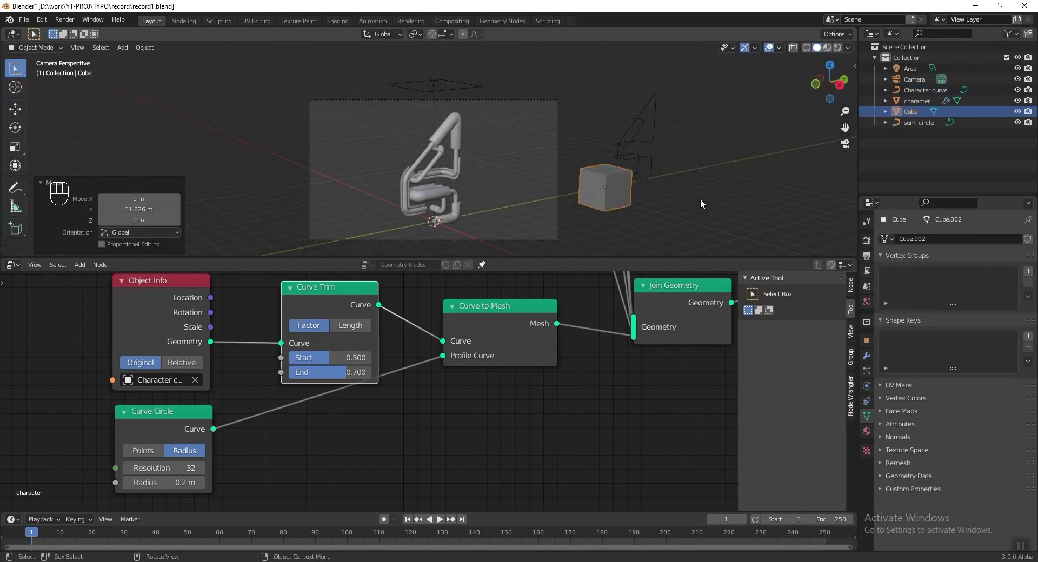
left_click_drag(915, 122, 920, 130)
middle_click(870, 439)
left_click(964, 291)
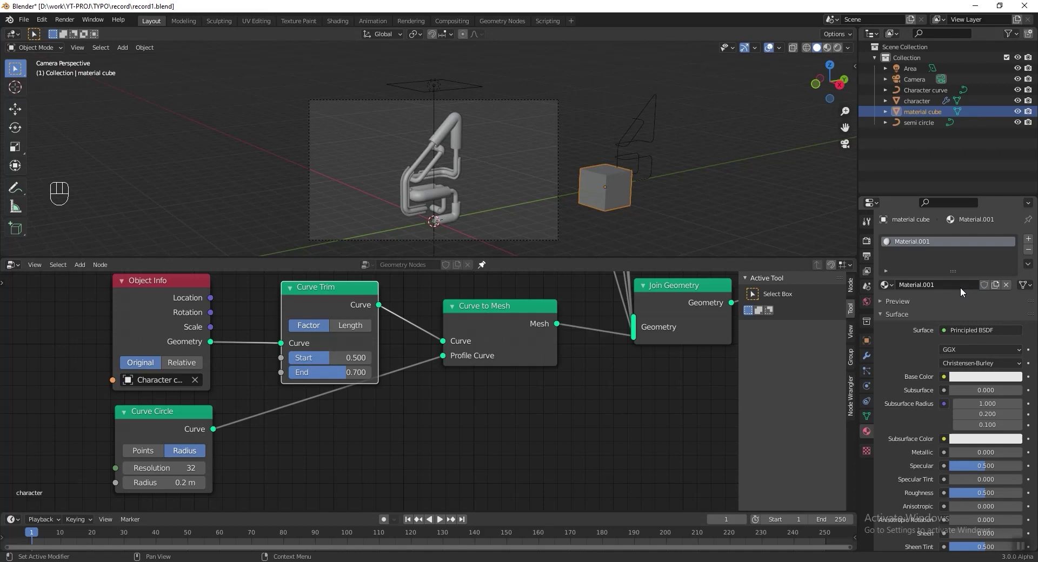
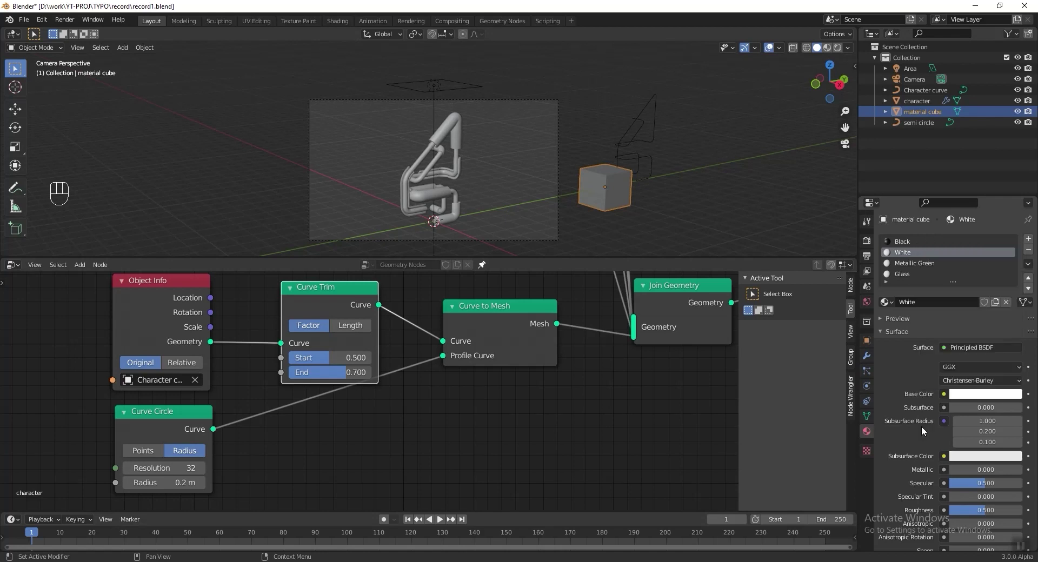
- Set the Glass material's surface shader to Glass BSDF
left_click(936, 266)
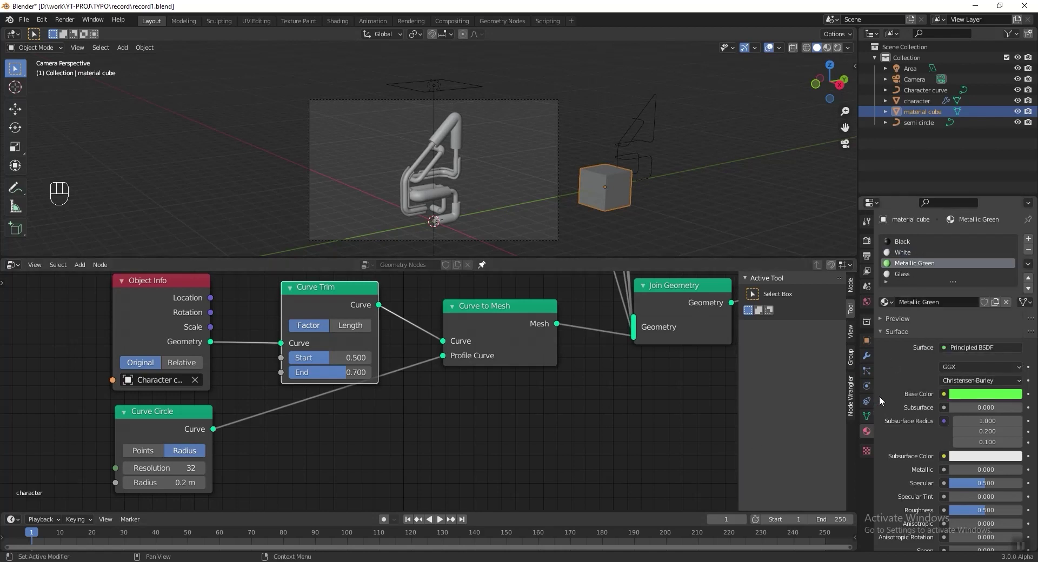
left_click(909, 279)
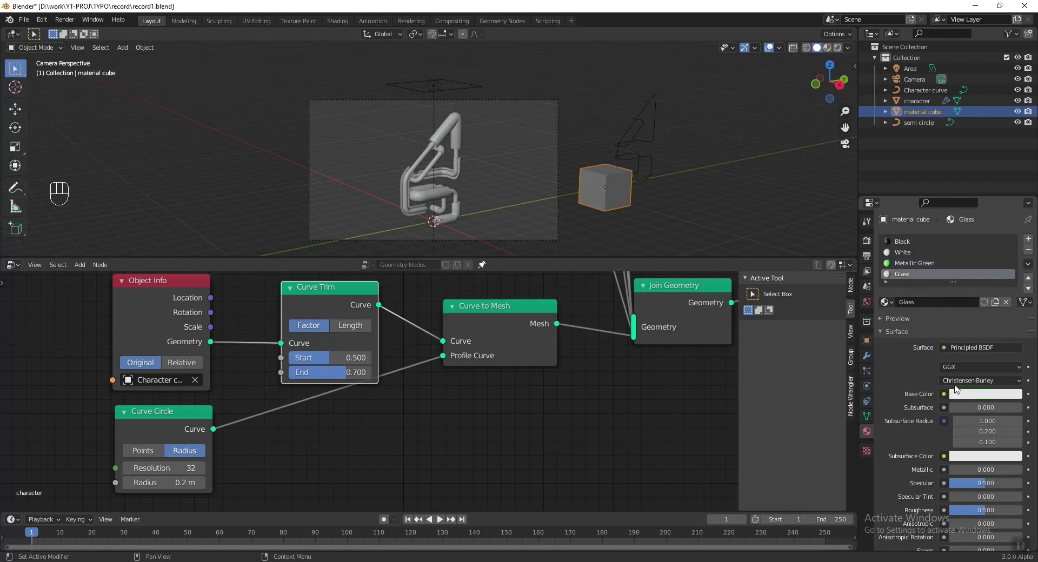
left_click_drag(947, 353, 917, 152)
middle_click(917, 152)
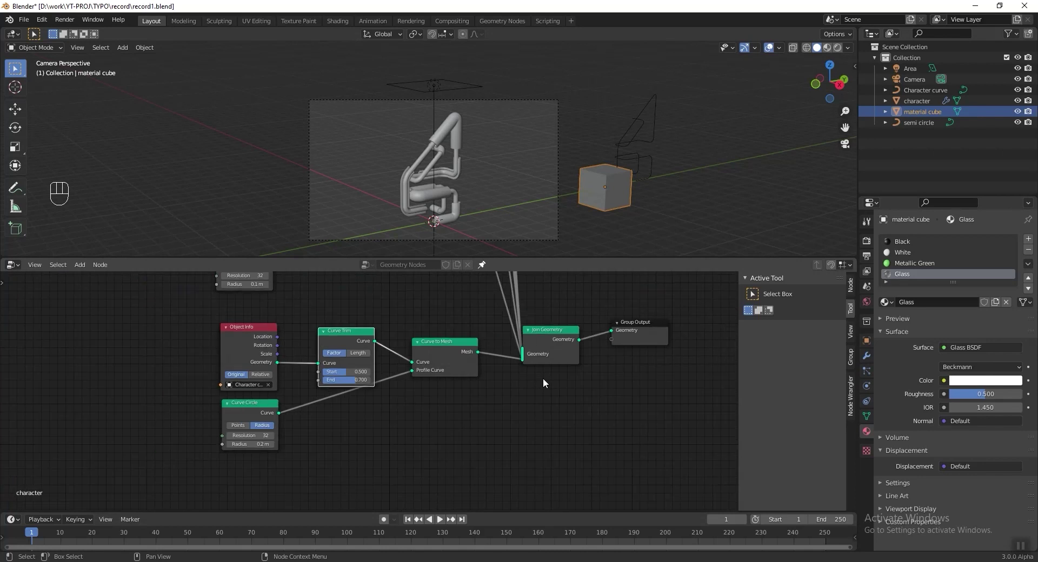
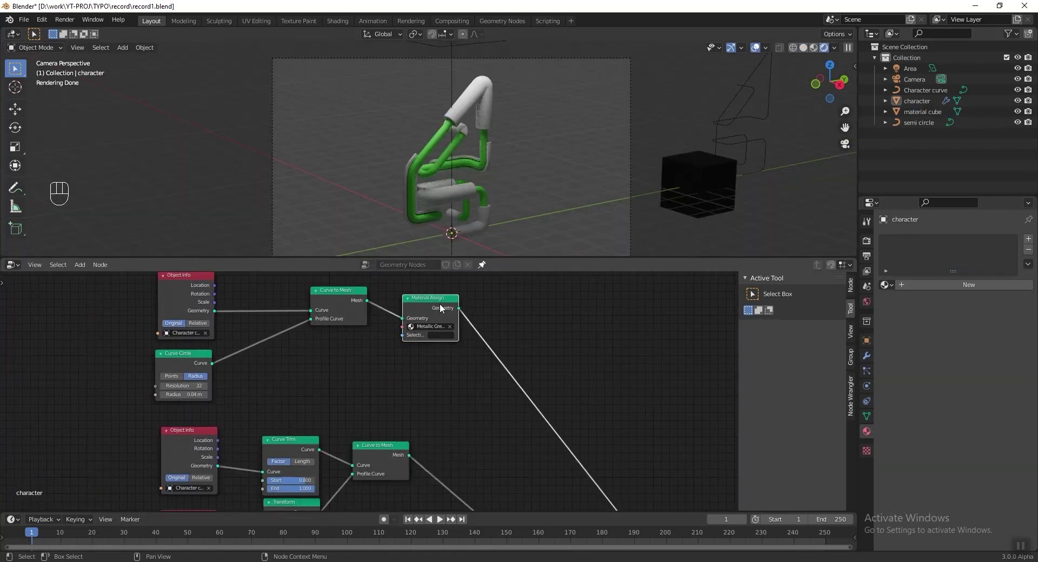
- Assign Metallic Green, White and Glass to the tube pieces via Set Material nodes
key("shift+d")
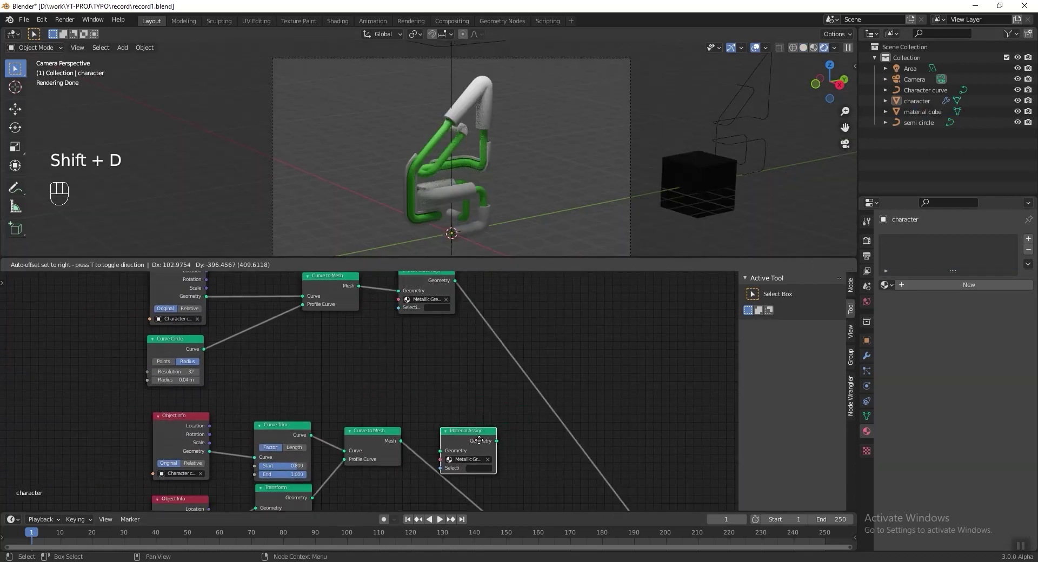
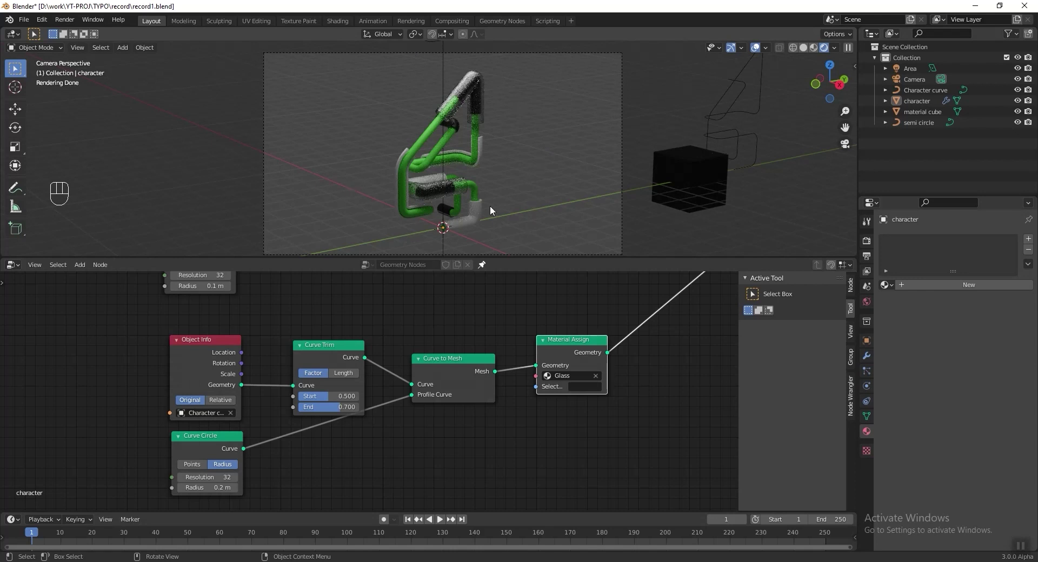
left_click_drag(701, 184, 148, 261)
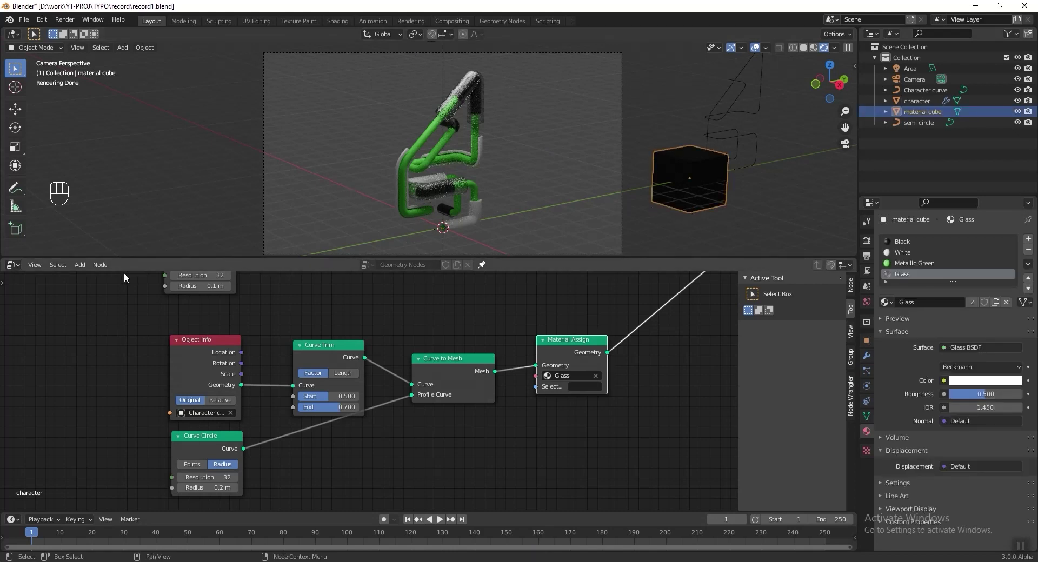
left_click(900, 246)
left_click_drag(978, 403, 920, 333)
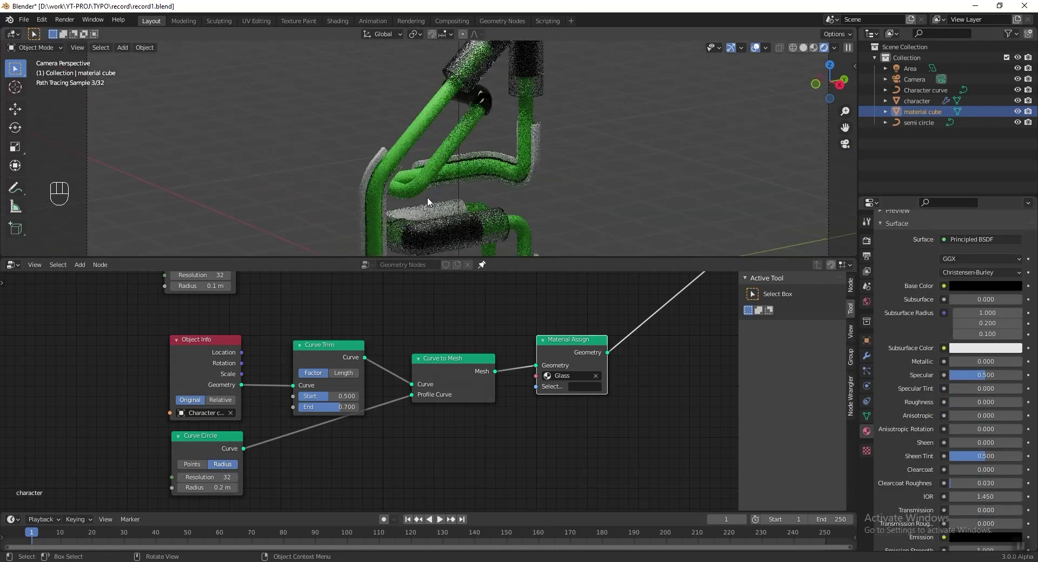
- Set Black roughness 0, Metallic Green to Metallic 1.0 and Roughness 0.3
left_click(497, 196)
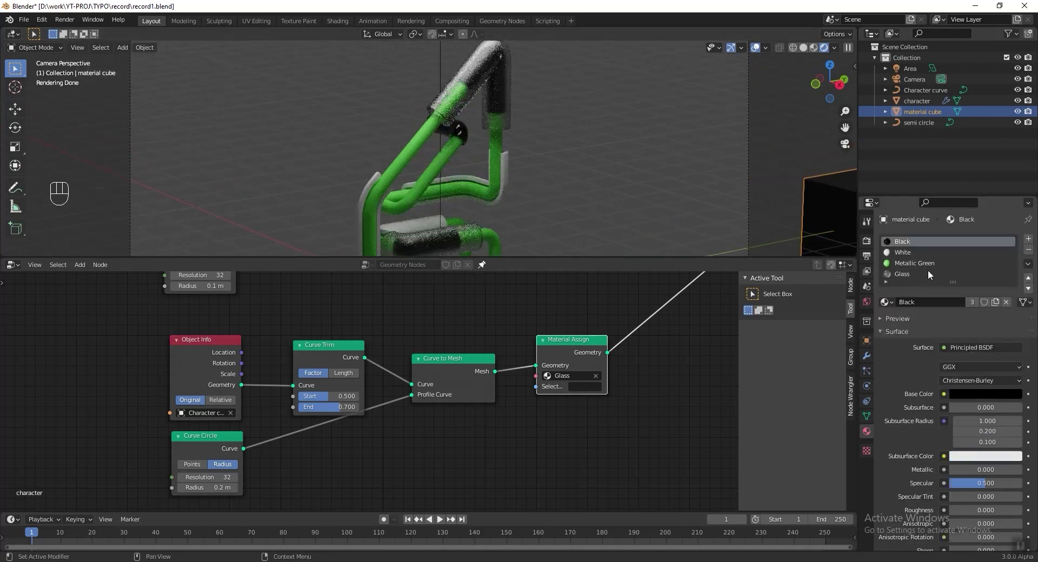
left_click(933, 269)
left_click(977, 397)
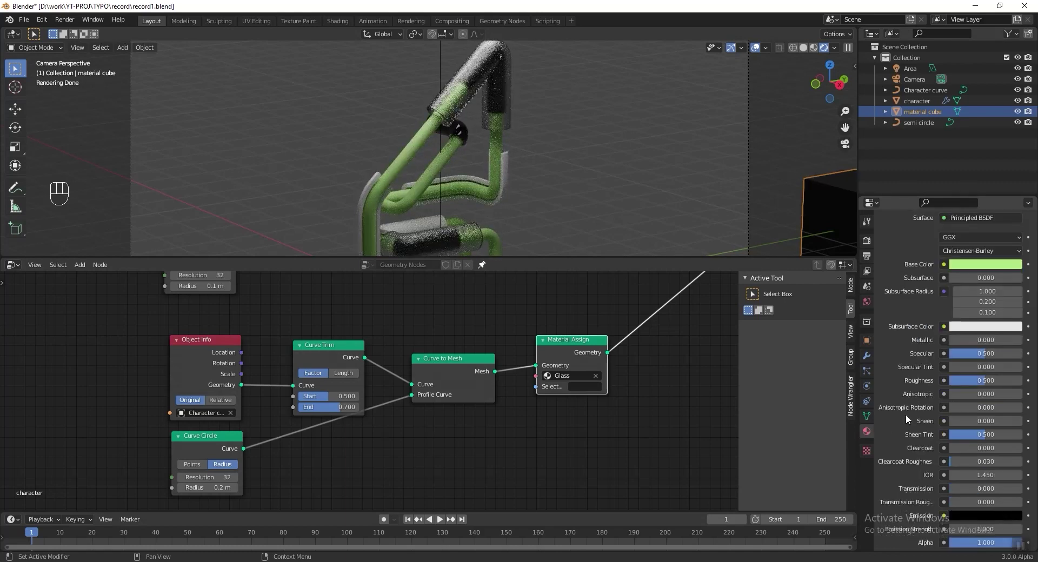
left_click_drag(975, 348, 952, 352)
left_click_drag(976, 382, 668, 226)
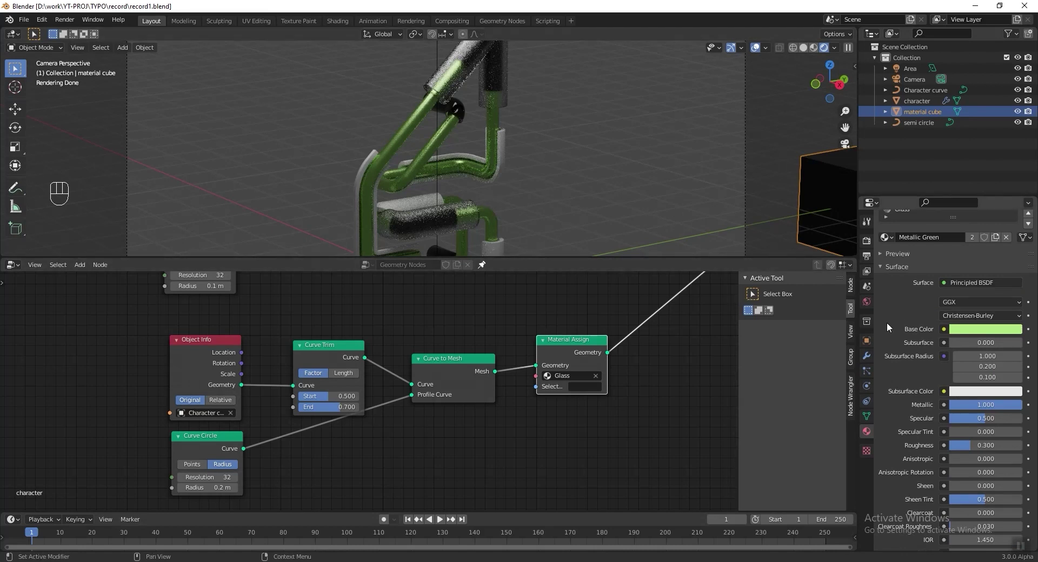
left_click(917, 282)
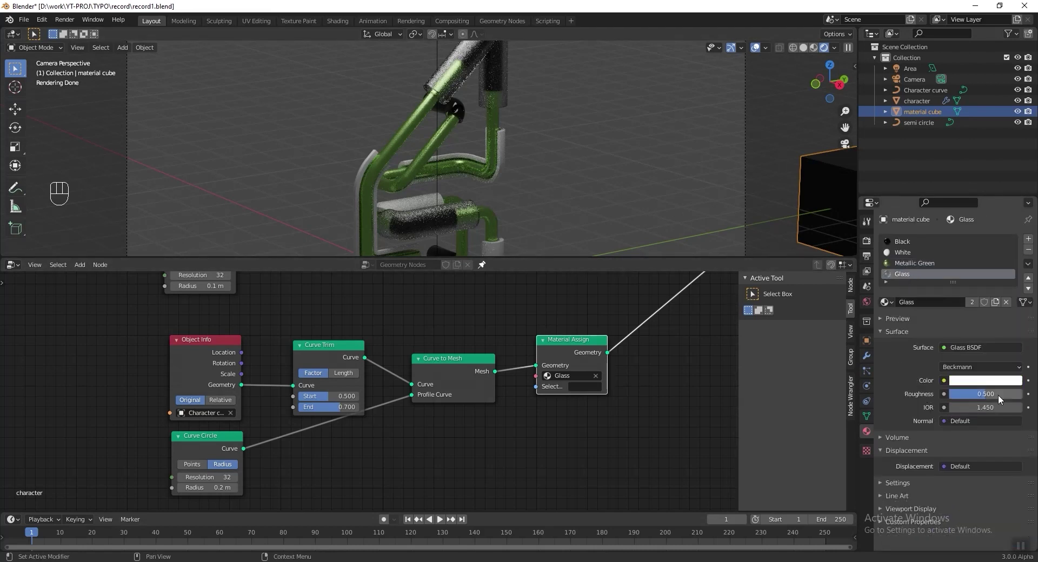
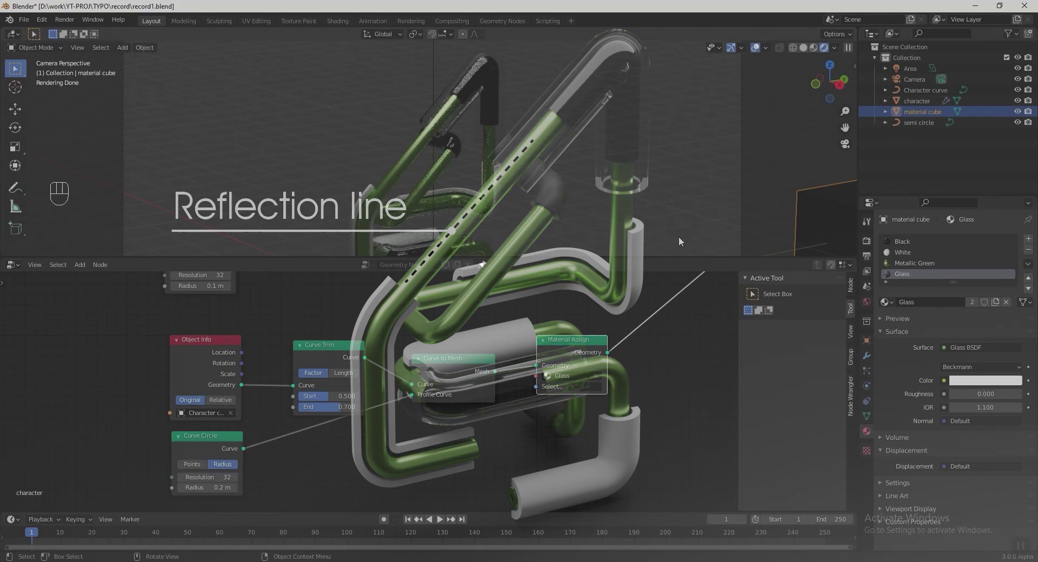
- Resize the area light and duplicate it into a third light, Area.002
key("ctrl+s")
left_click(459, 108)
key("s")
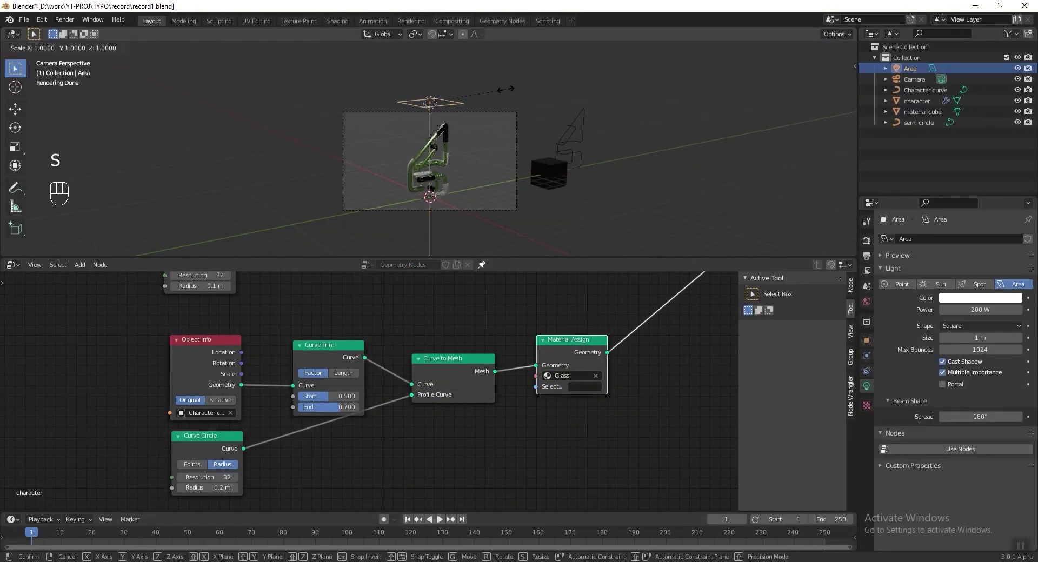
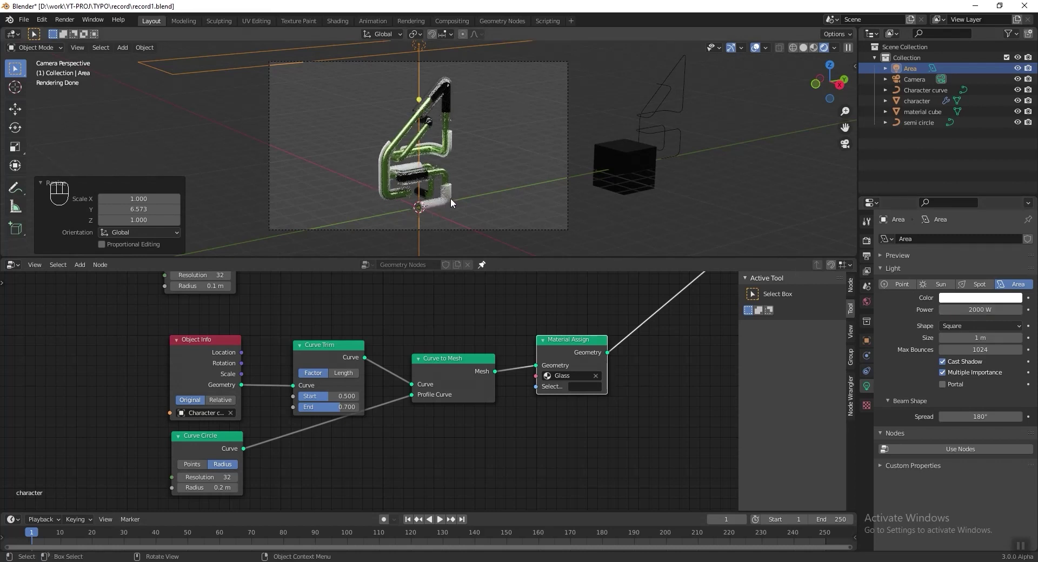
key("shift+d")
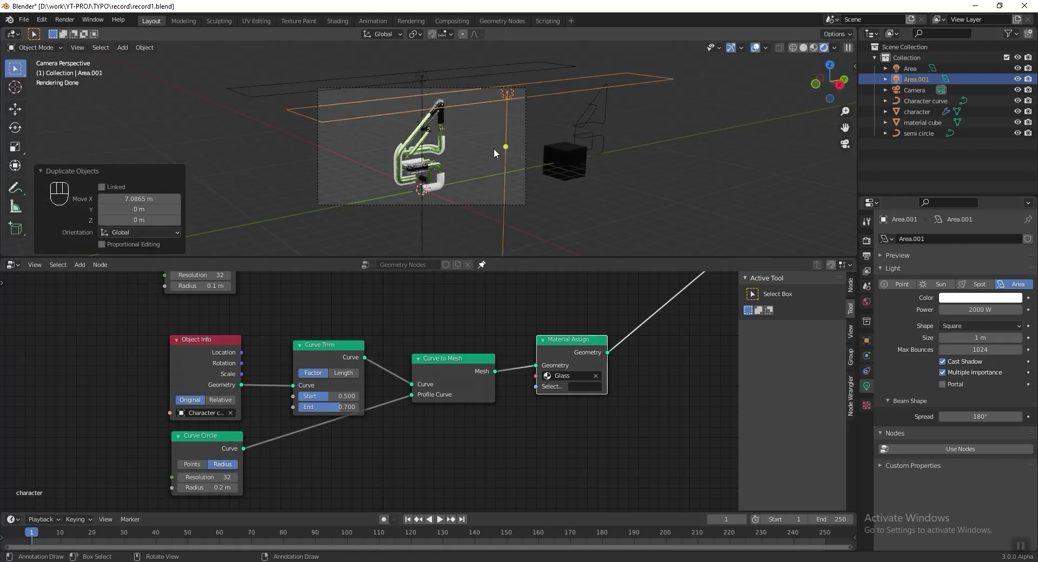
- Move, rotate and scale the new light to the left, angled at the 4's edges
key("r")
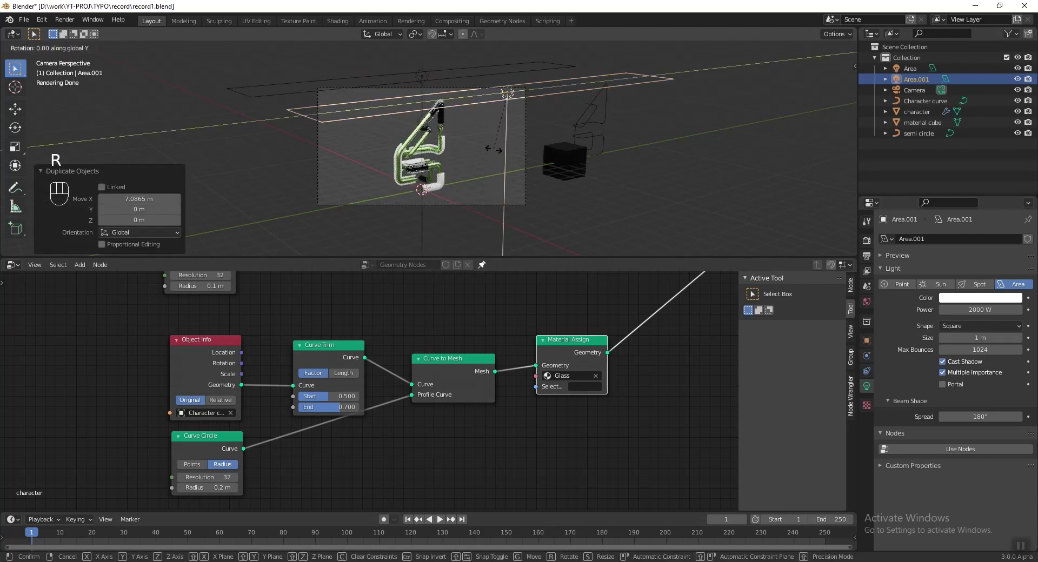
key("g")
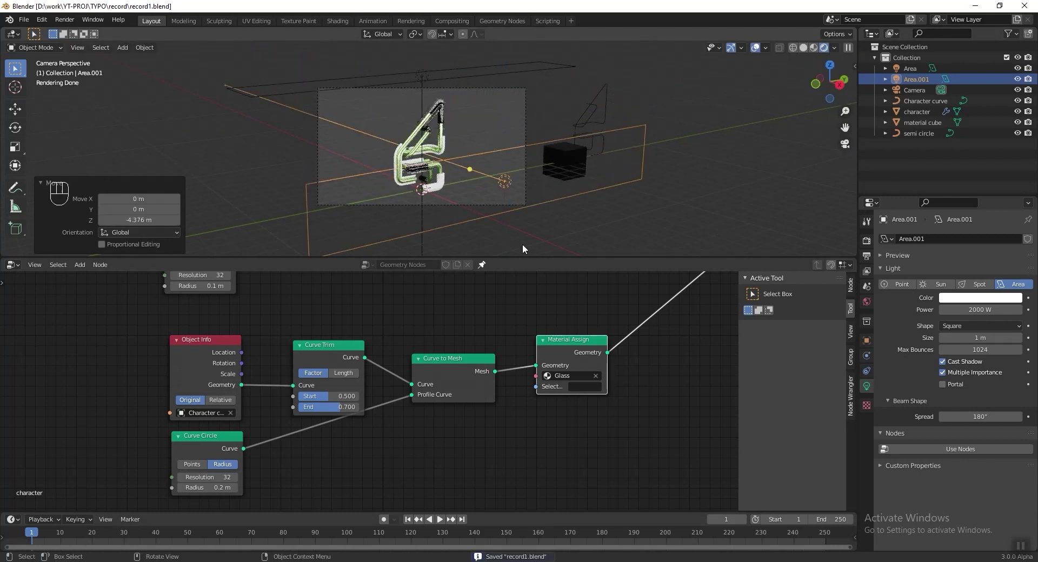
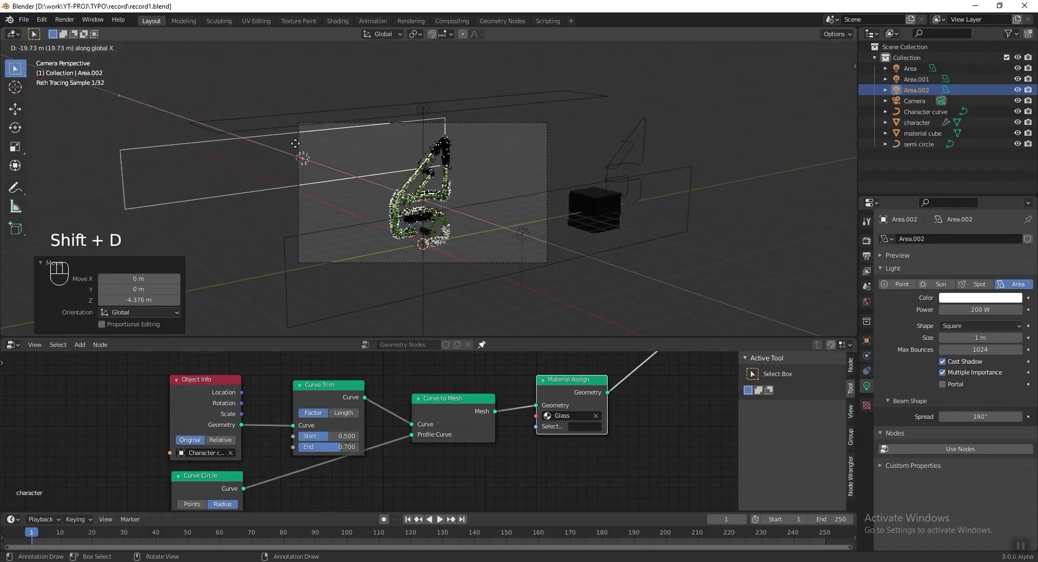
key("r")
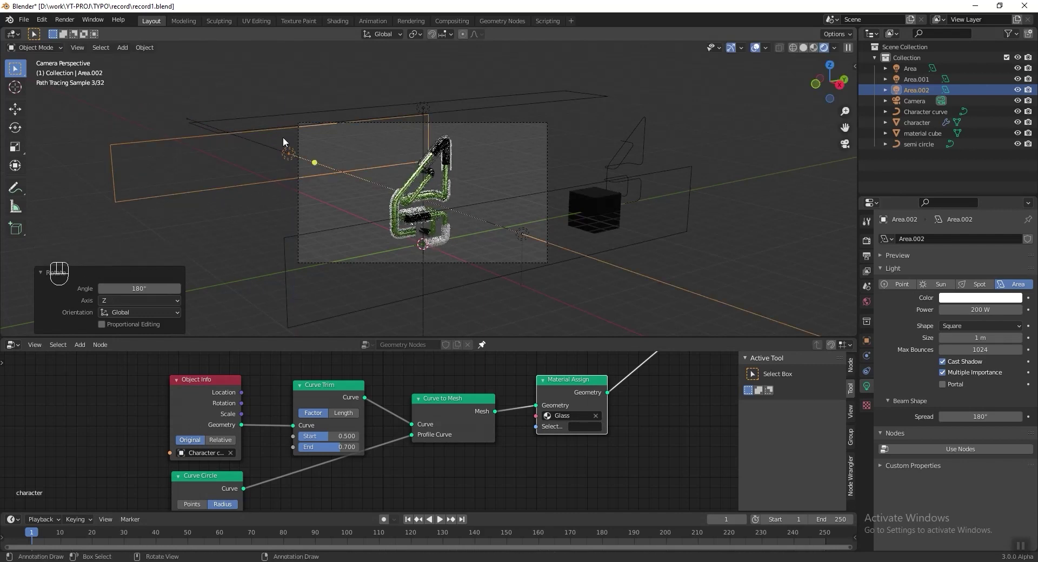
key("s")
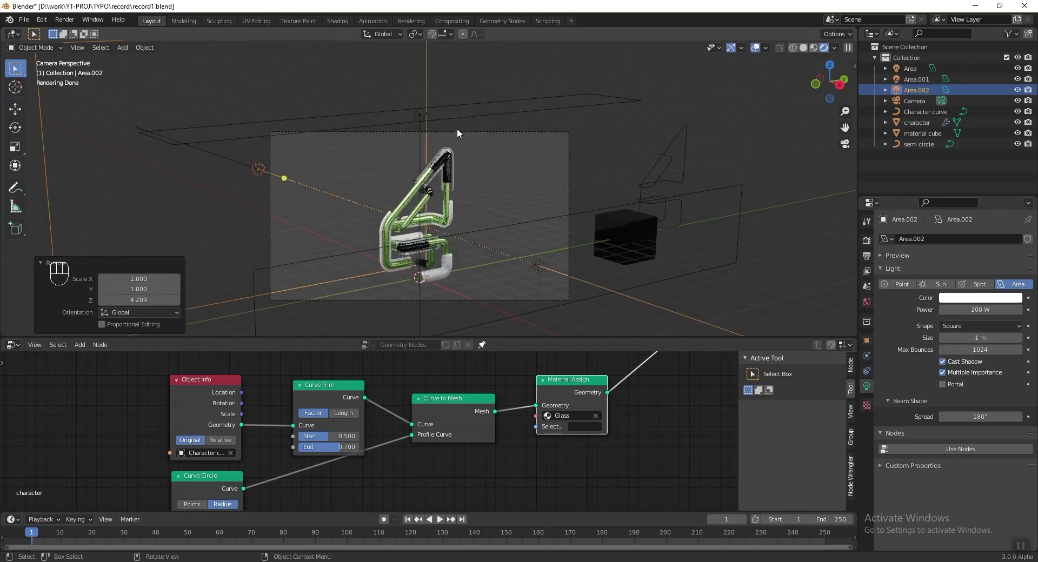
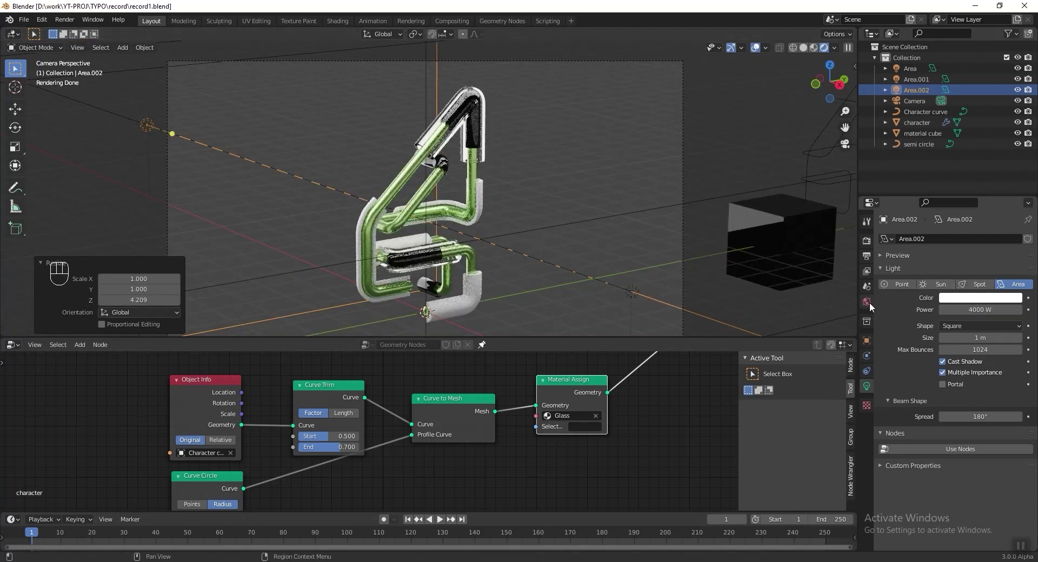
- Darken the world colour to black and add a large floor plane under the 4
left_click(987, 311)
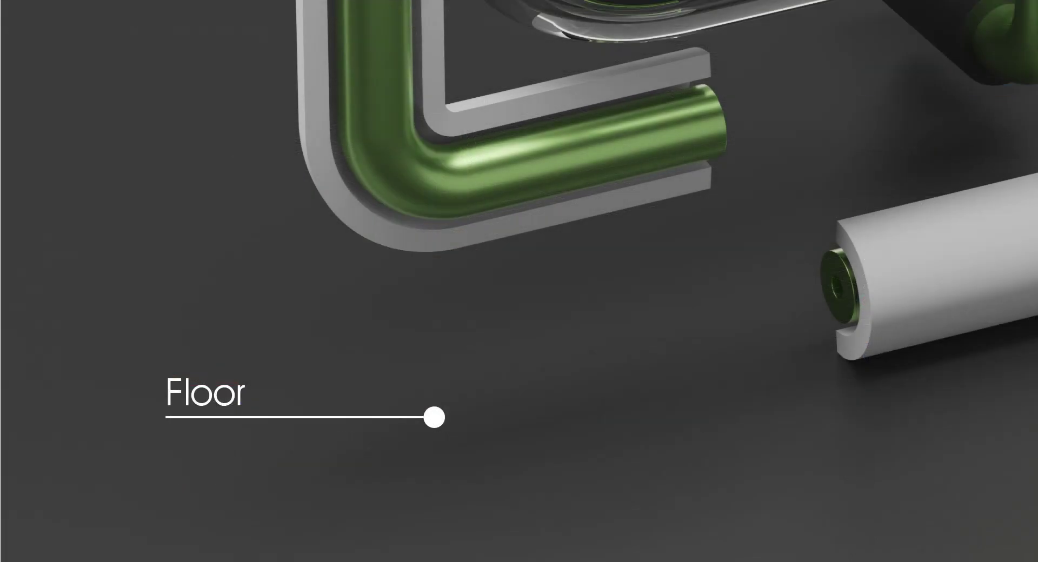
key("shift+a")
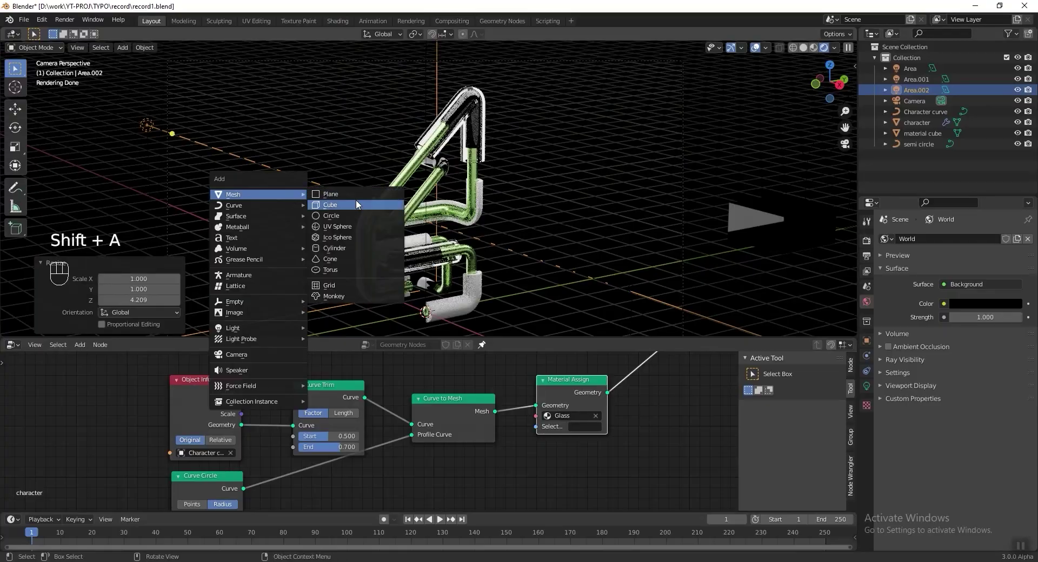
key("s")
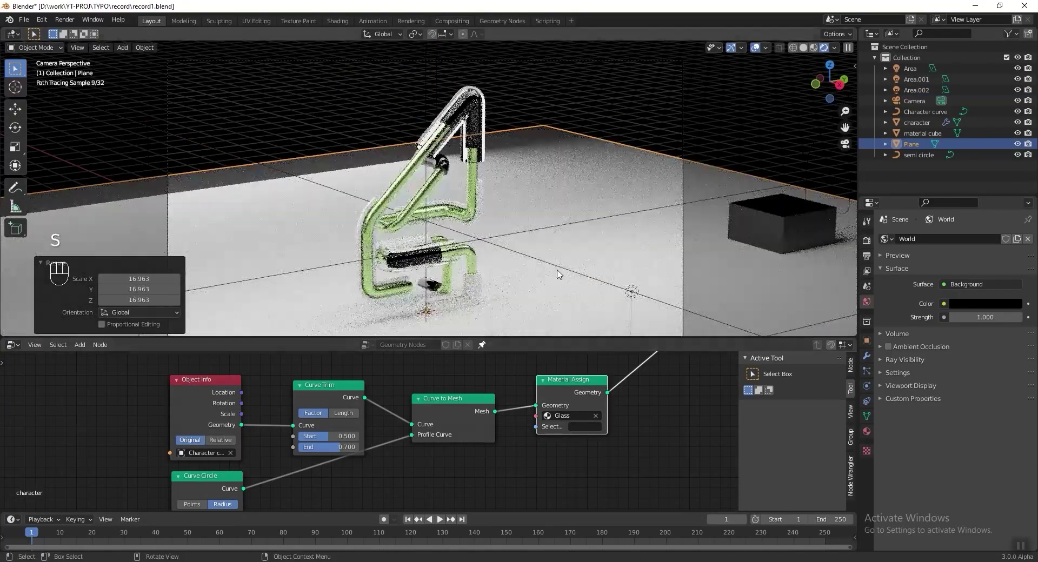
key("s")
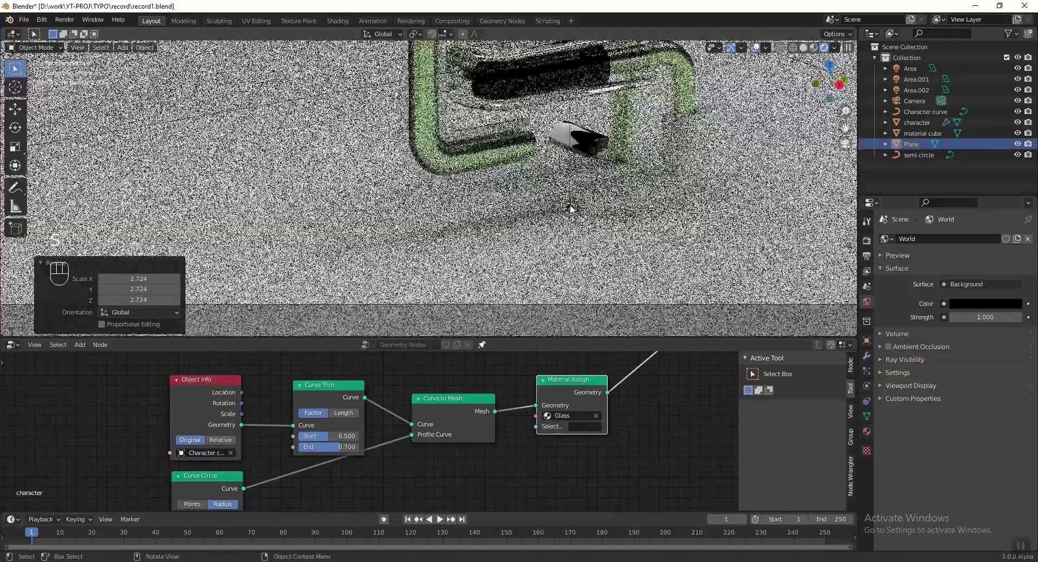
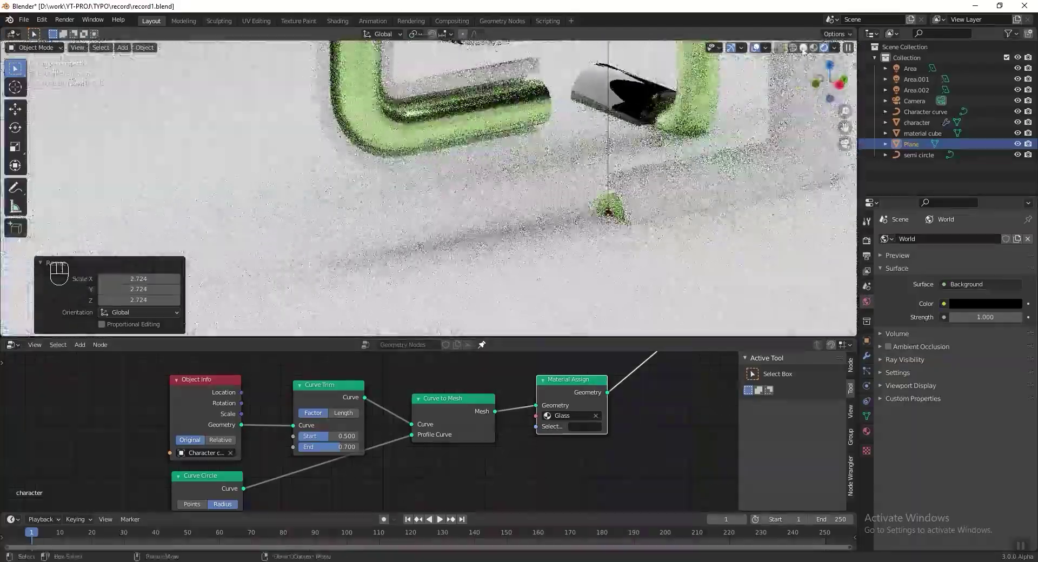
key("g")
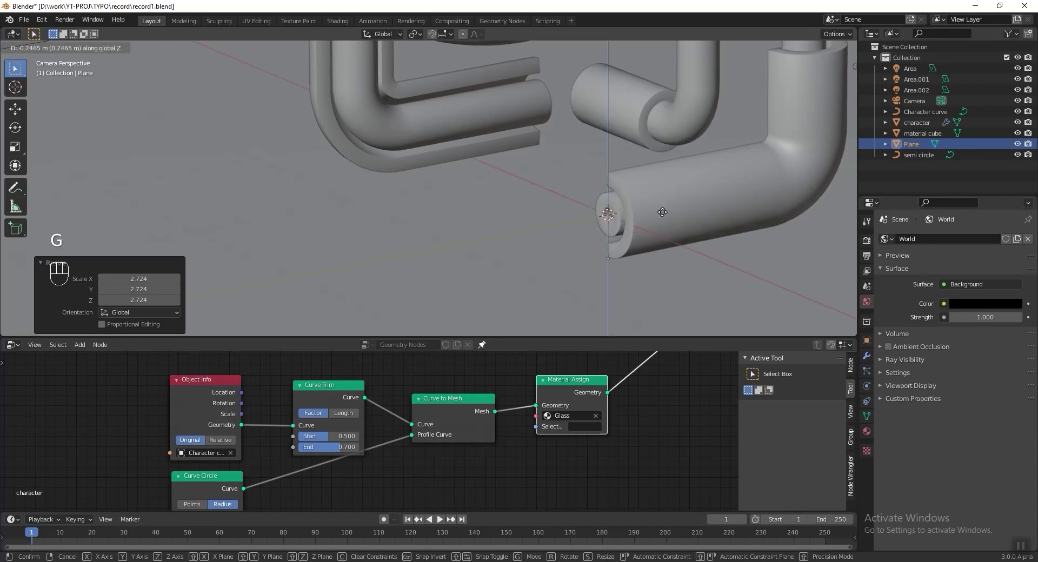
- Preview the scene rendered through the camera and reframe the 4 and floor
middle_click(607, 249)
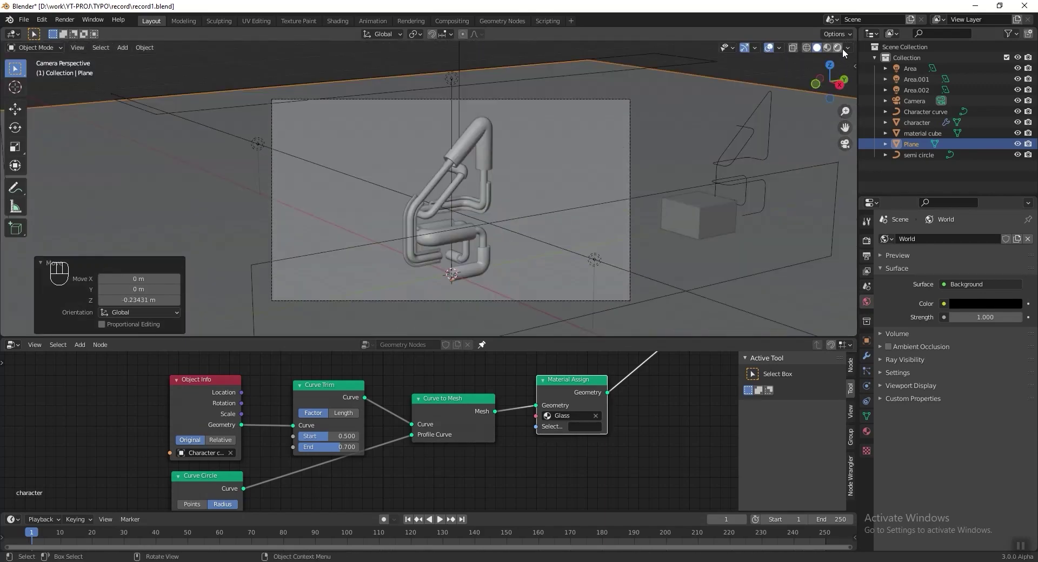
middle_click(670, 199)
left_click(423, 162)
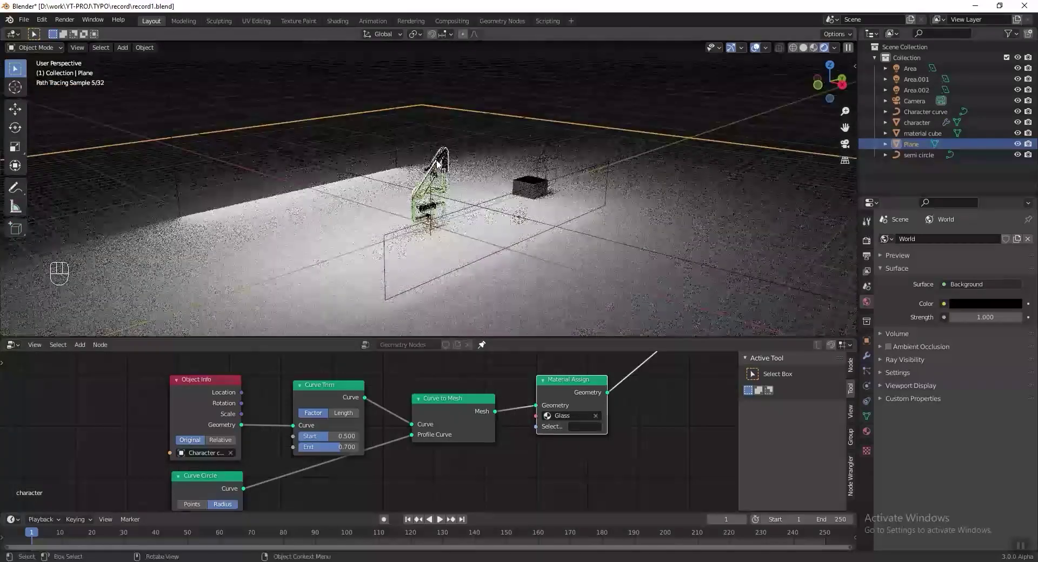
left_click(805, 52)
left_click(400, 77)
key("KP_0")
key("g")
key("g")
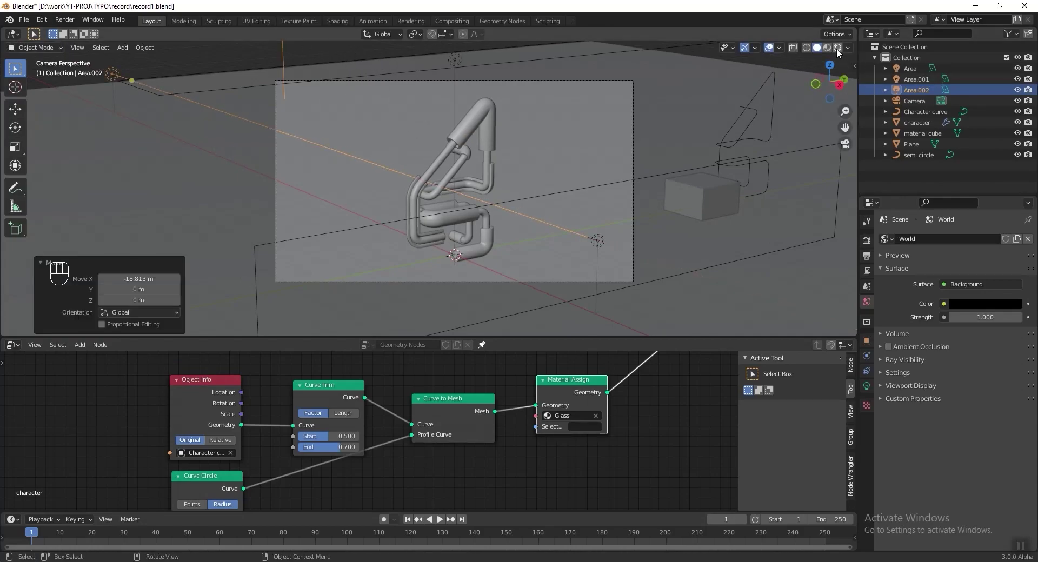
left_click_drag(613, 193, 610, 181)
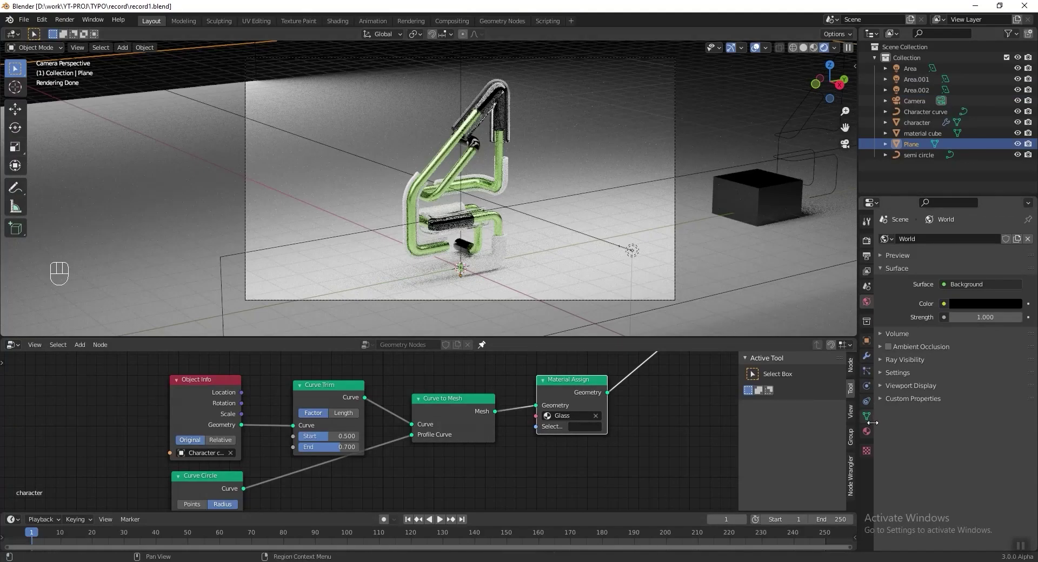
- Give the floor plane a Material.001 with a black base colour
left_click(872, 432)
left_click(941, 294)
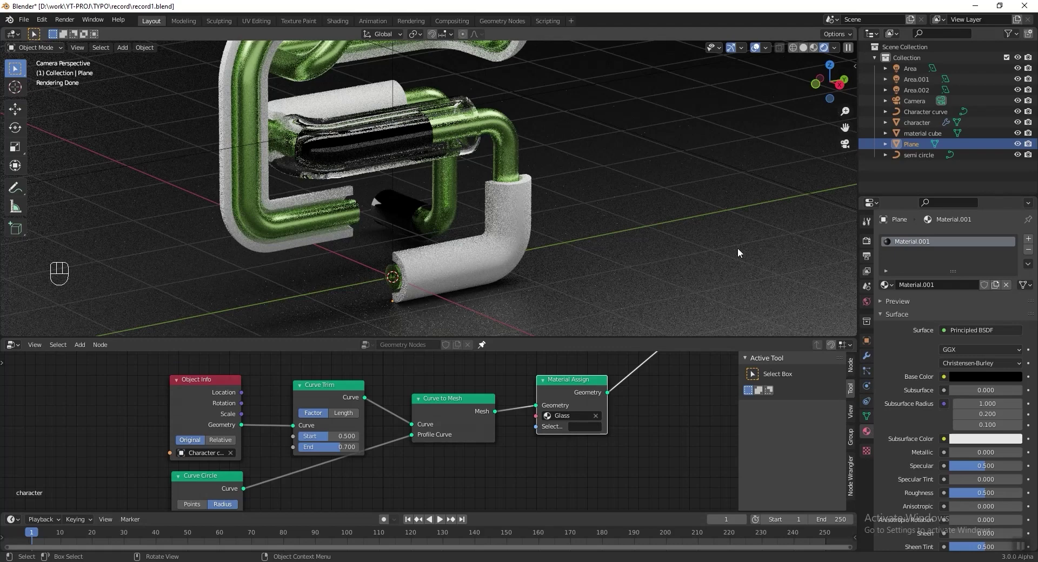
- Review the character's modifier panel and adjust the viewpoint around the '4'
middle_click(548, 204)
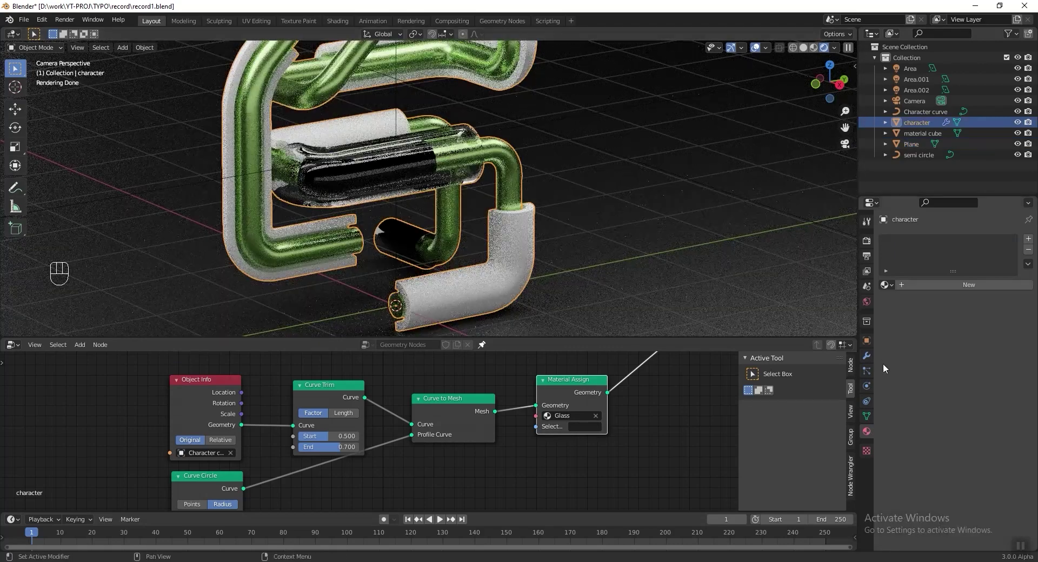
left_click(863, 359)
left_click_drag(949, 239, 868, 433)
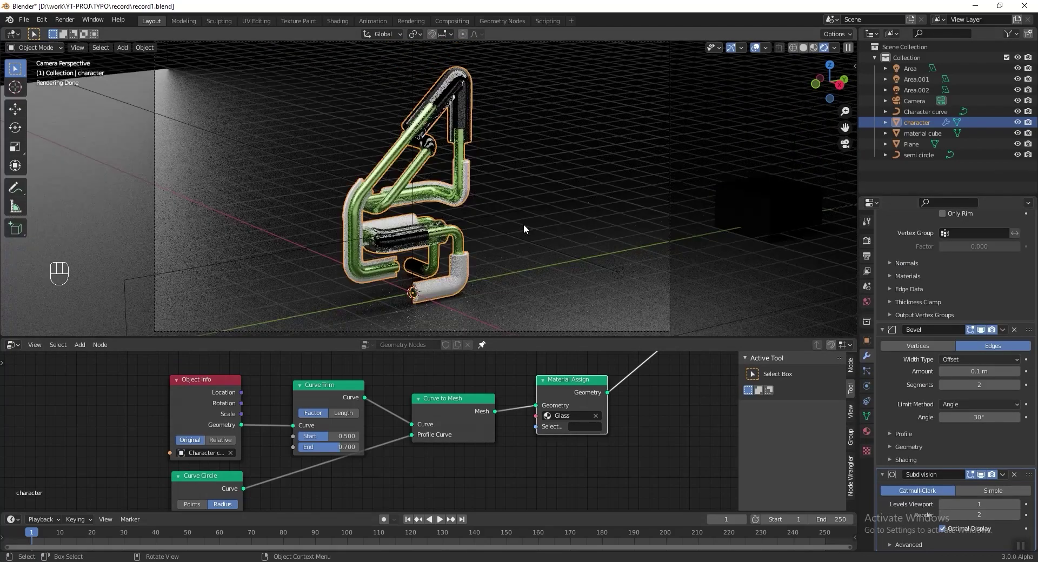
left_click(872, 262)
left_click(430, 86)
middle_click(442, 129)
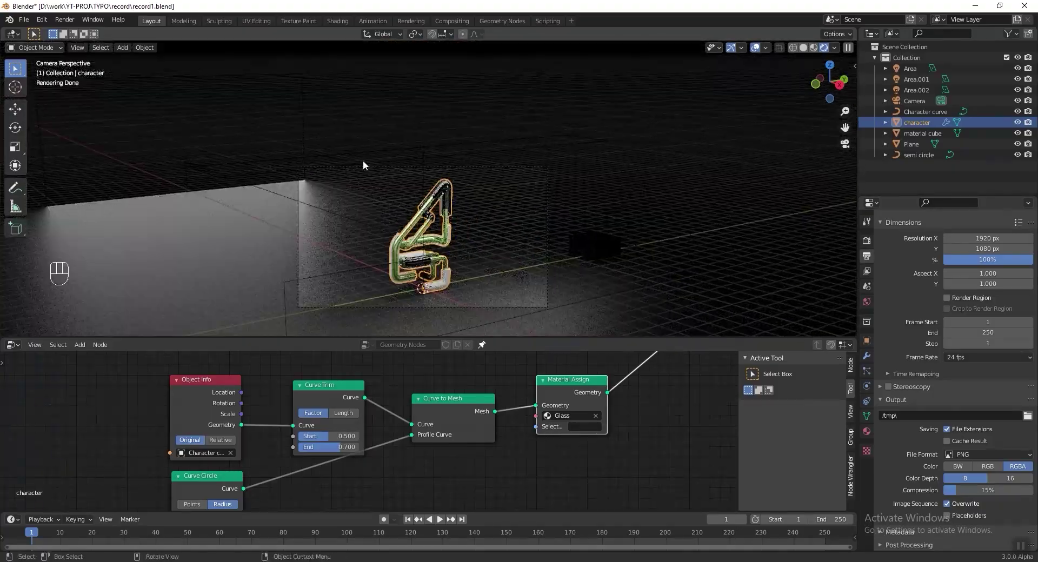
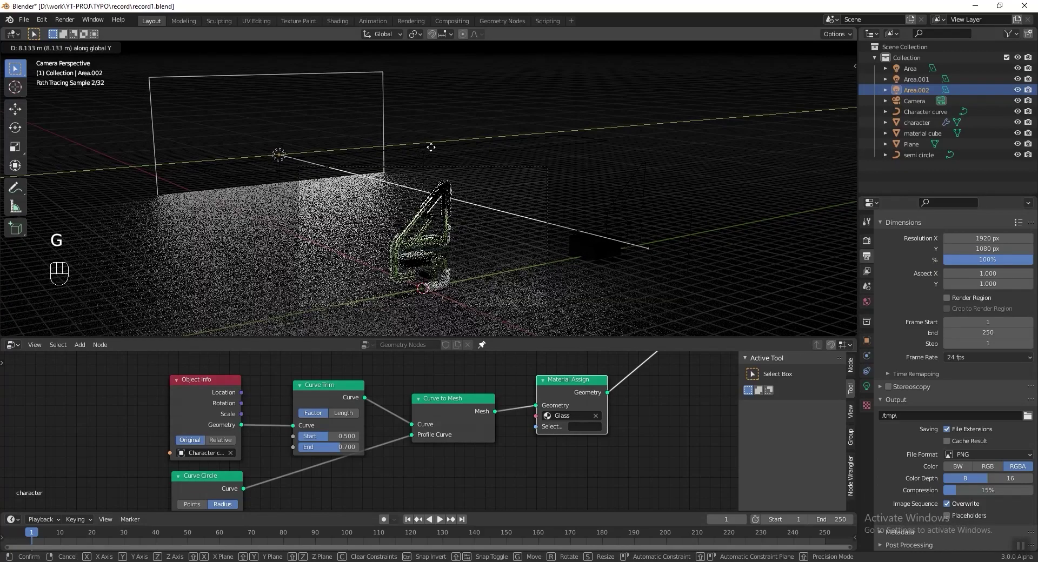
- Move Area.002 higher above the '4' and switch to the Cycles Render Properties
key("g")
left_click(458, 78)
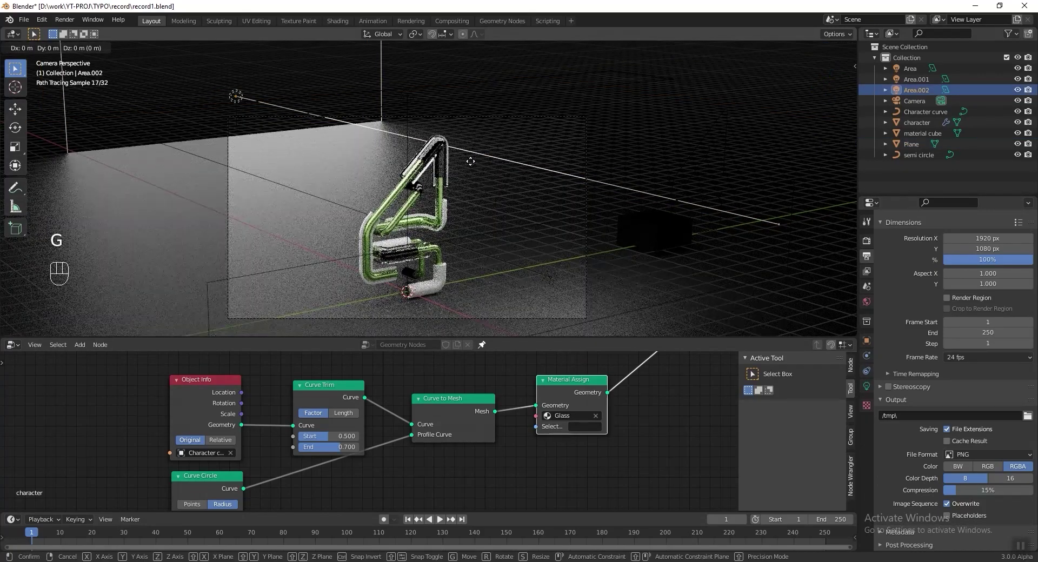
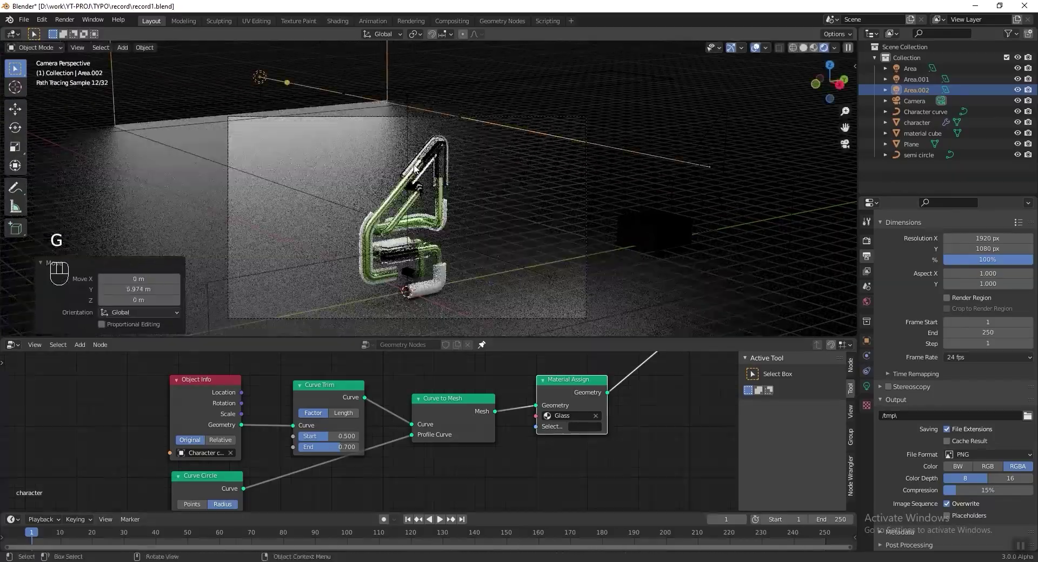
middle_click(437, 208)
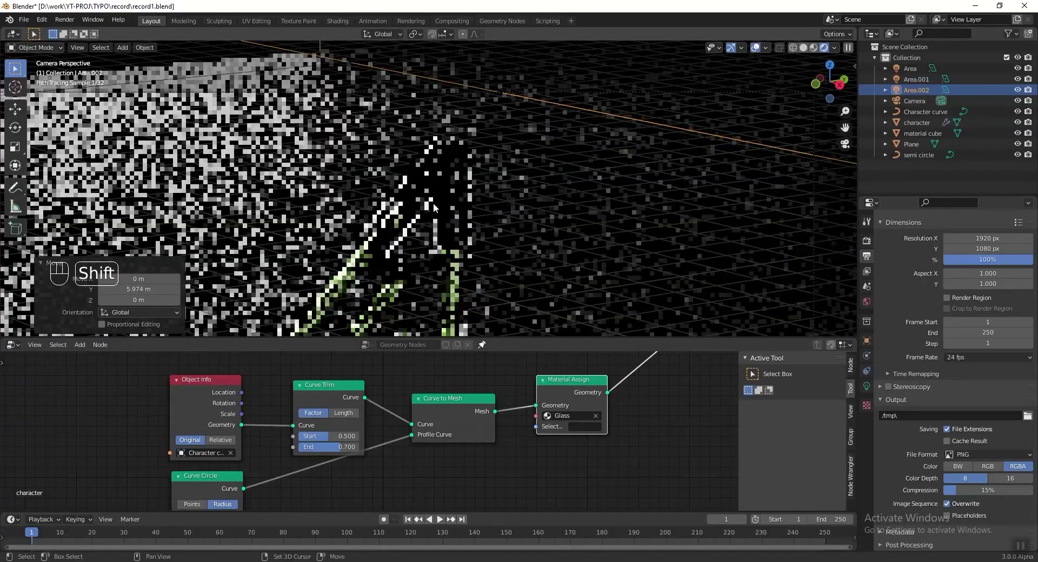
left_click(1018, 92)
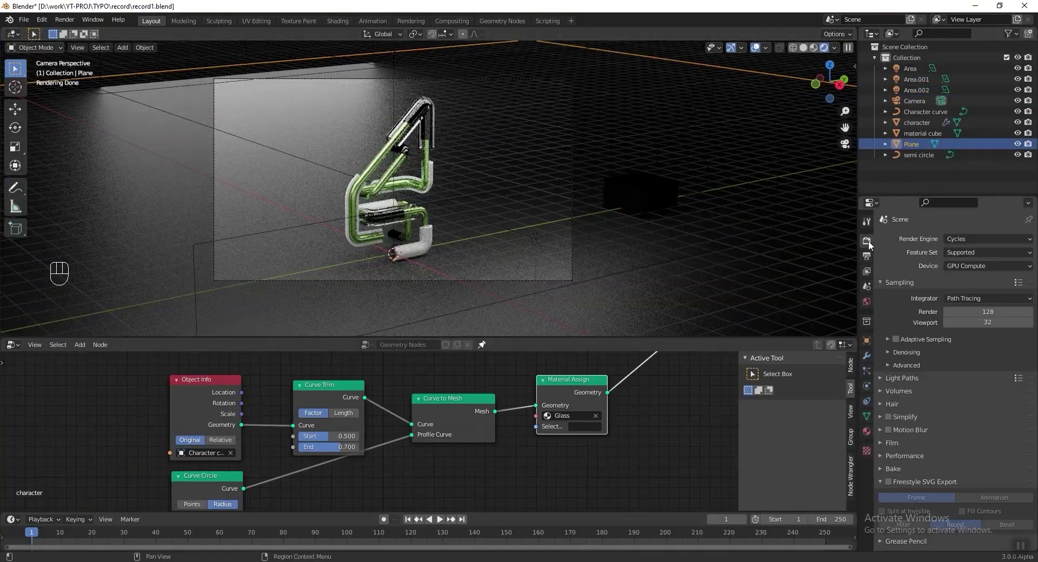
- Set Cycles to 512 render and 128 viewport samples with NLM render denoising enabled
left_click_drag(1023, 289, 890, 293)
left_click(927, 355)
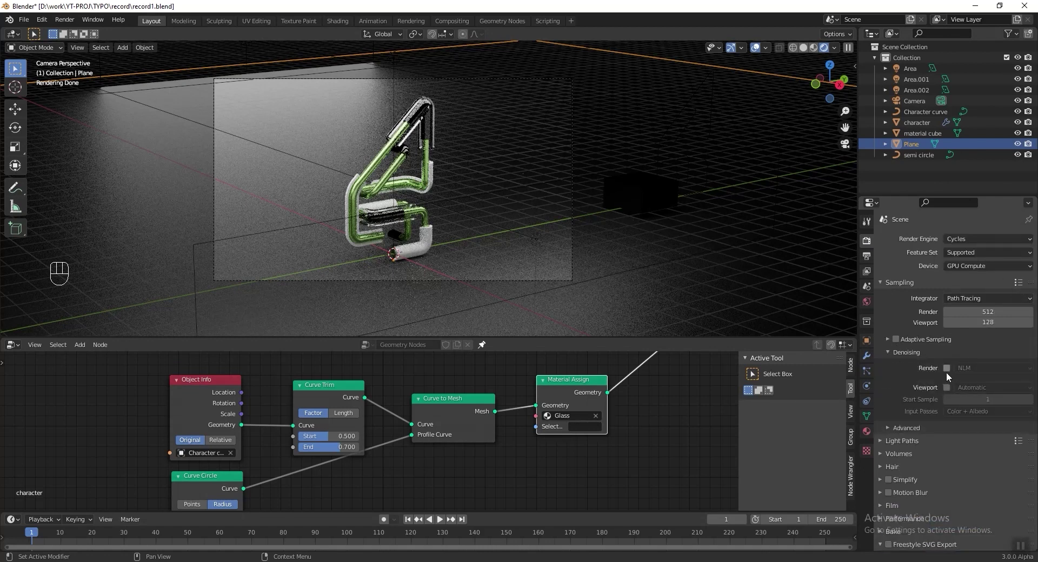
left_click(948, 376)
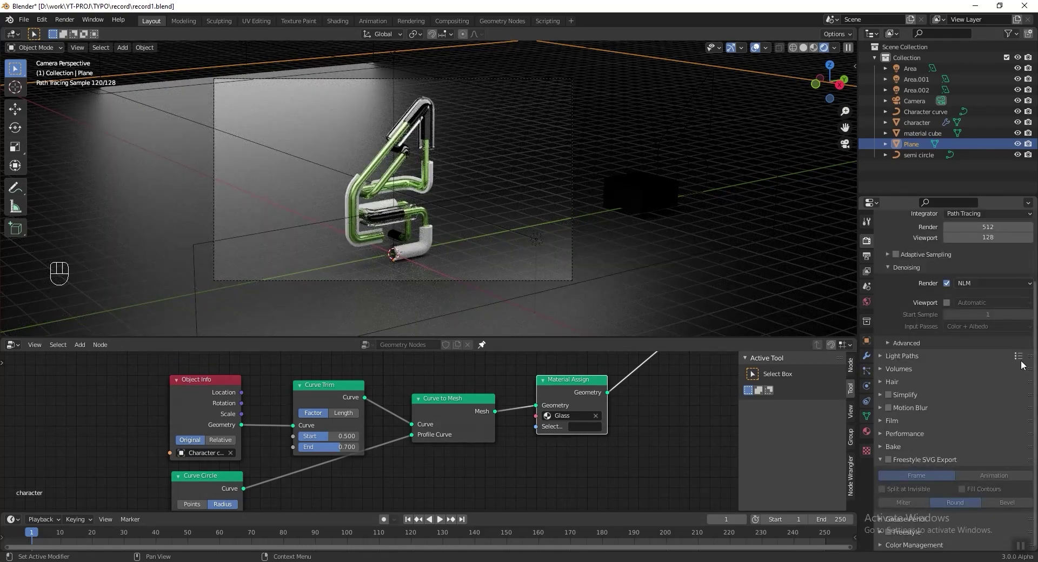
left_click_drag(1024, 362, 904, 345)
- Set Light Paths to the Full Global Illumination preset with 32 max bounces
left_click(886, 361)
left_click(950, 430)
left_click(953, 441)
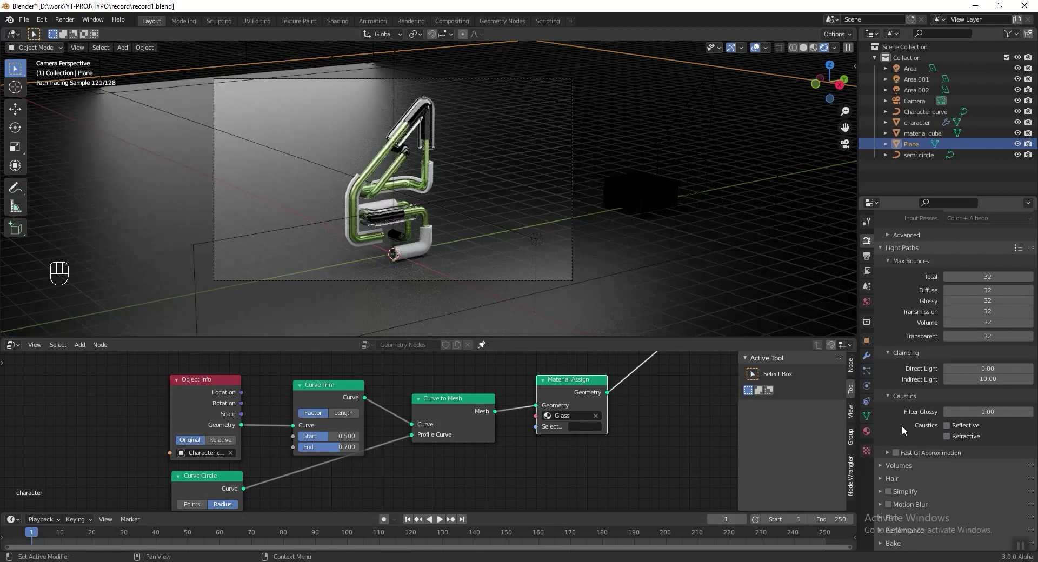